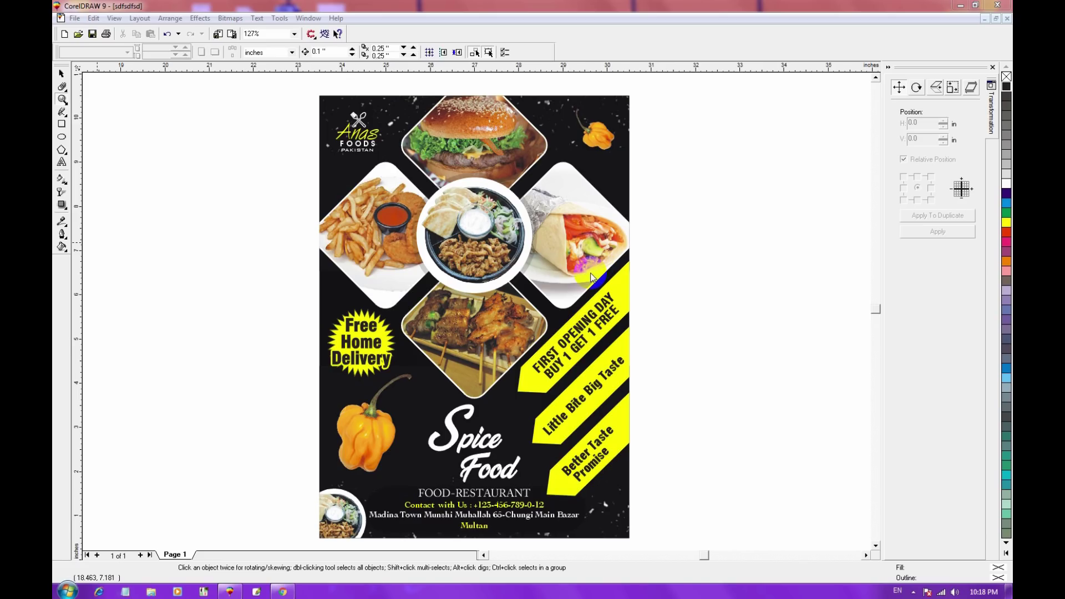
Zoom out from the finished flyer to reveal the whole page and surrounding workspace
{"action": "left_click", "coordinate": [286, 590]}
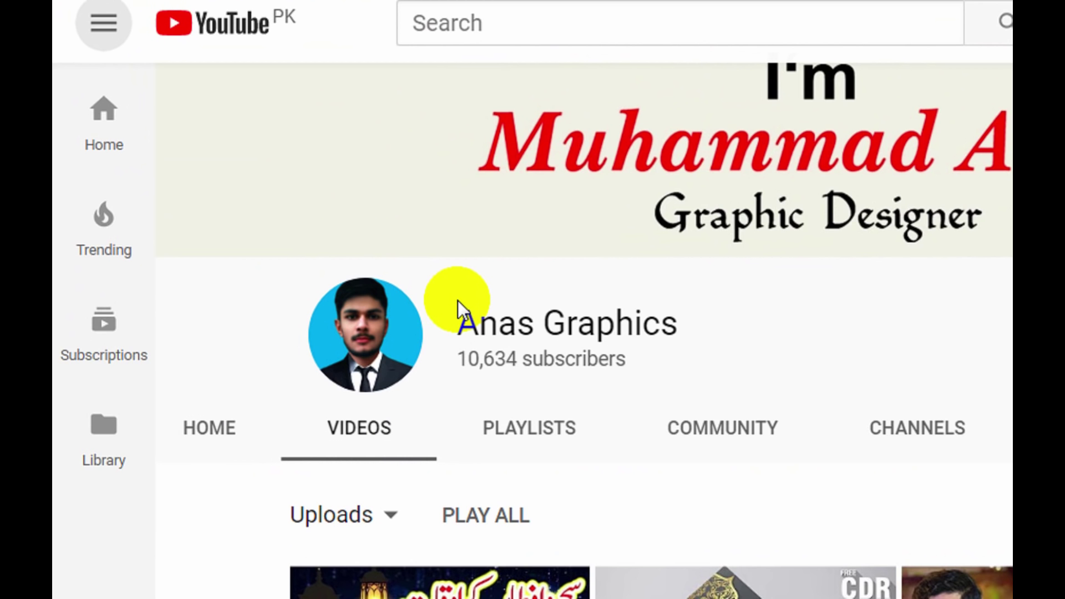
{"action": "key", "text": "F5"}
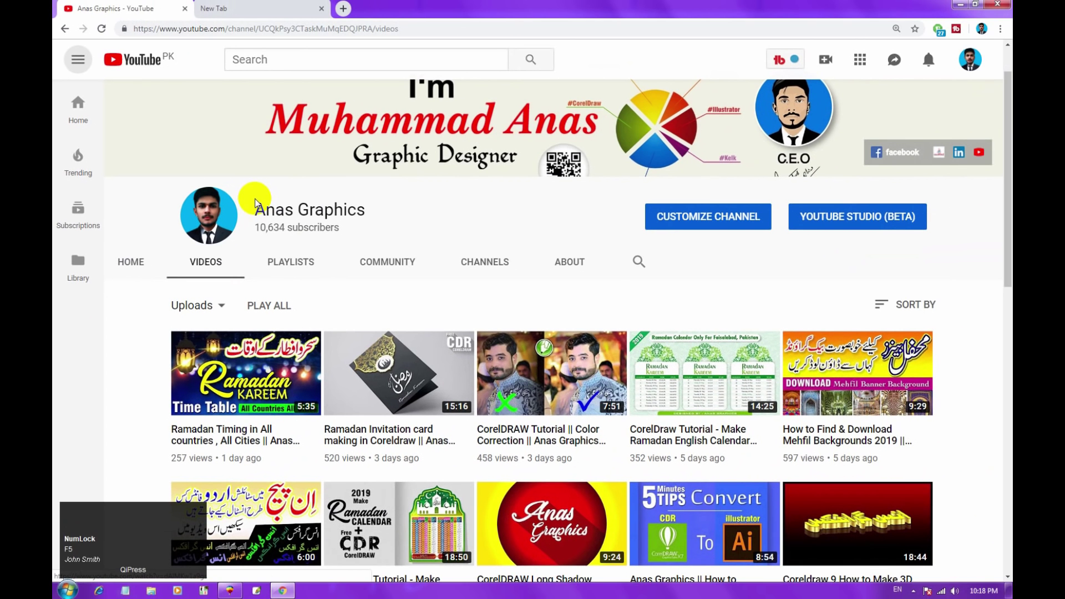
{"action": "left_click", "coordinate": [518, 9]}
{"action": "scroll", "scroll_direction": "down", "scroll_amount": 3}
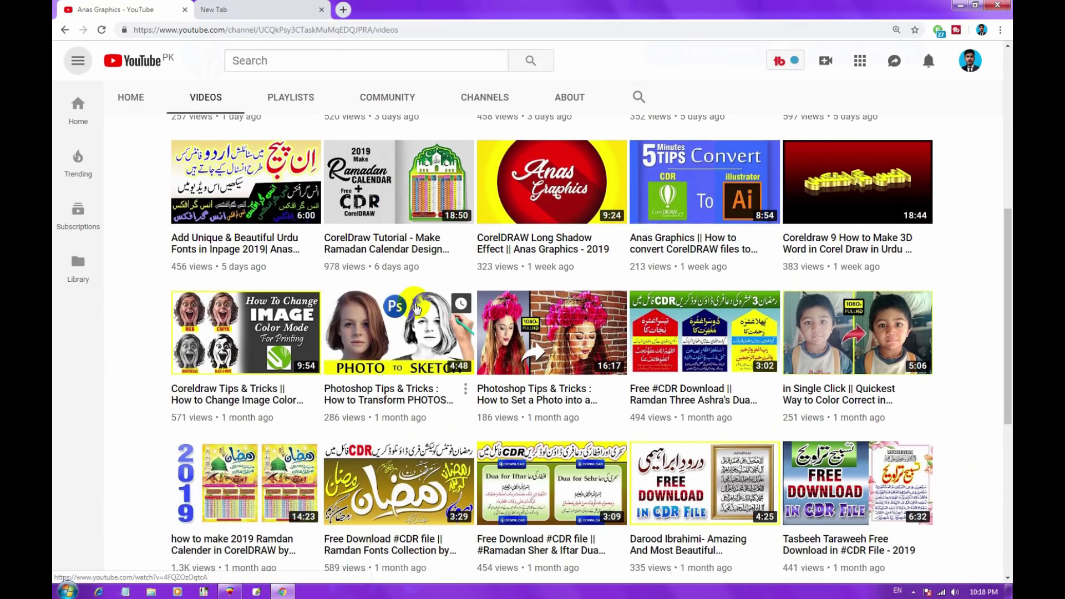
{"action": "scroll", "scroll_direction": "down", "scroll_amount": 3}
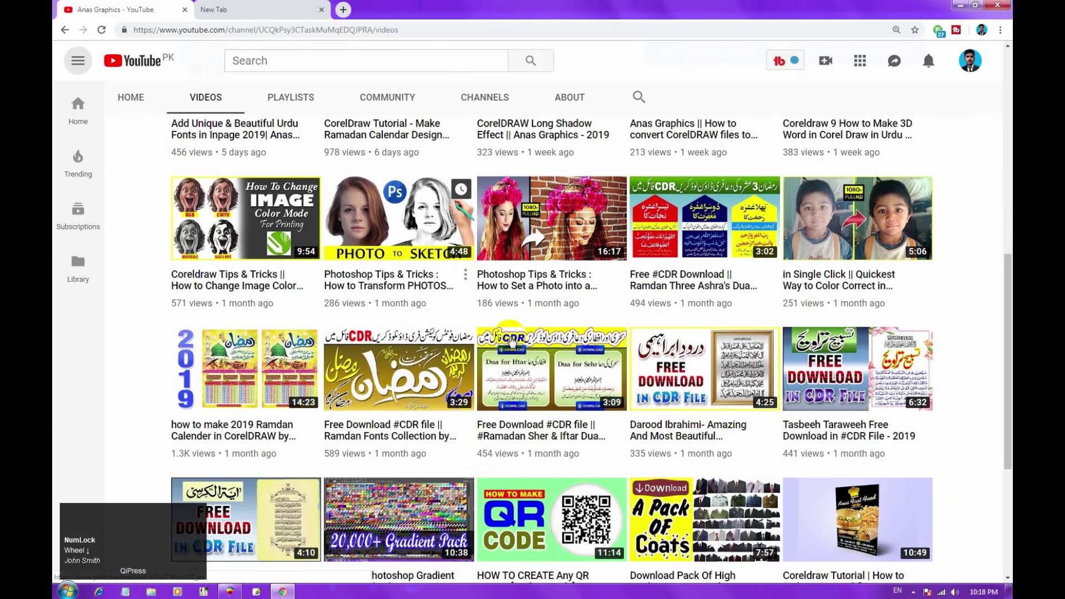
{"action": "scroll", "scroll_direction": "up", "scroll_amount": 3}
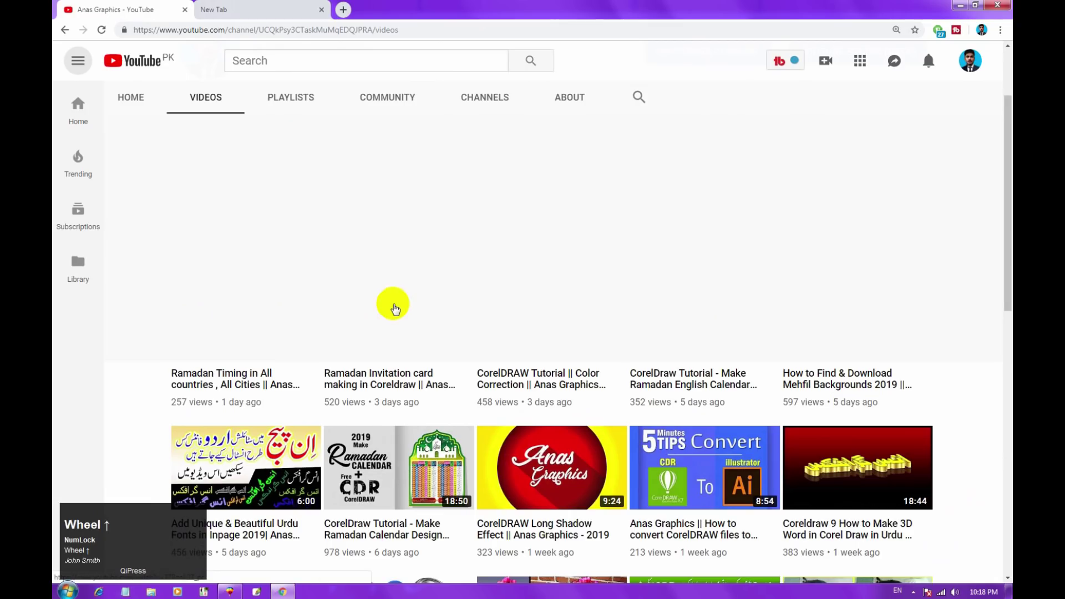
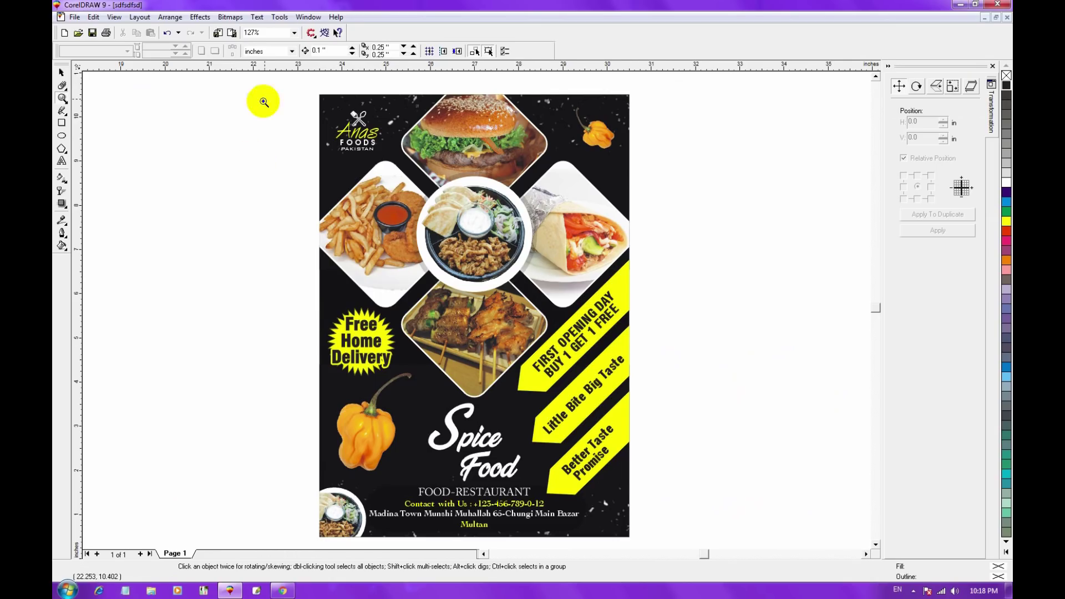
{"action": "left_click", "coordinate": [70, 79]}
{"action": "key", "text": "F3"}
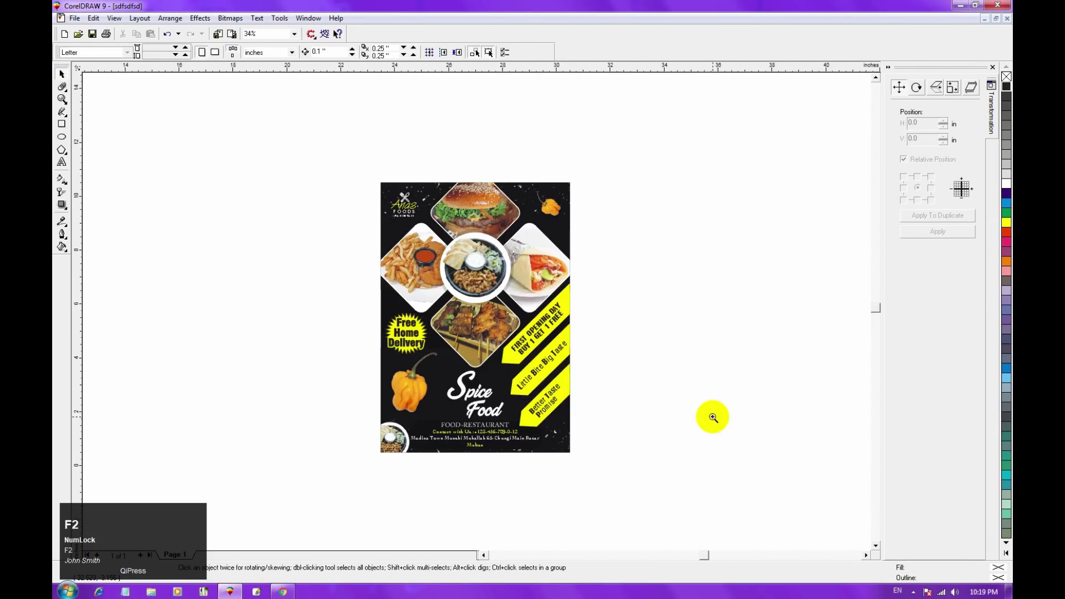
{"action": "left_click", "coordinate": [492, 51]}
{"action": "key", "text": "F2"}
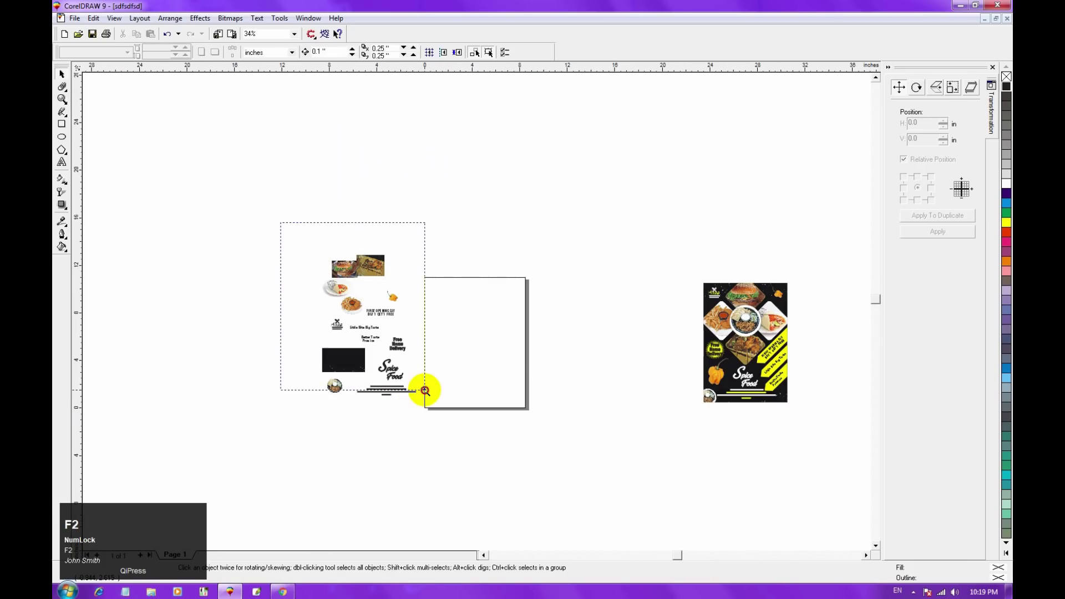
Zoom in on the loose food photos, slogans and logo, then back out to show them beside the page
{"action": "left_click", "coordinate": [491, 50]}
{"action": "key", "text": "F2"}
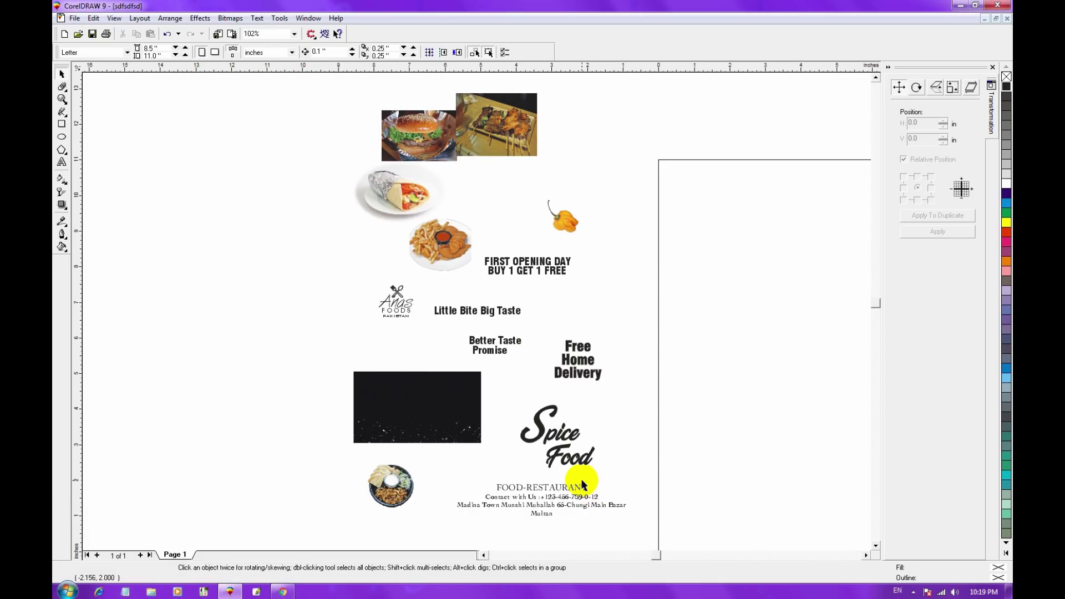
{"action": "key", "text": "F2"}
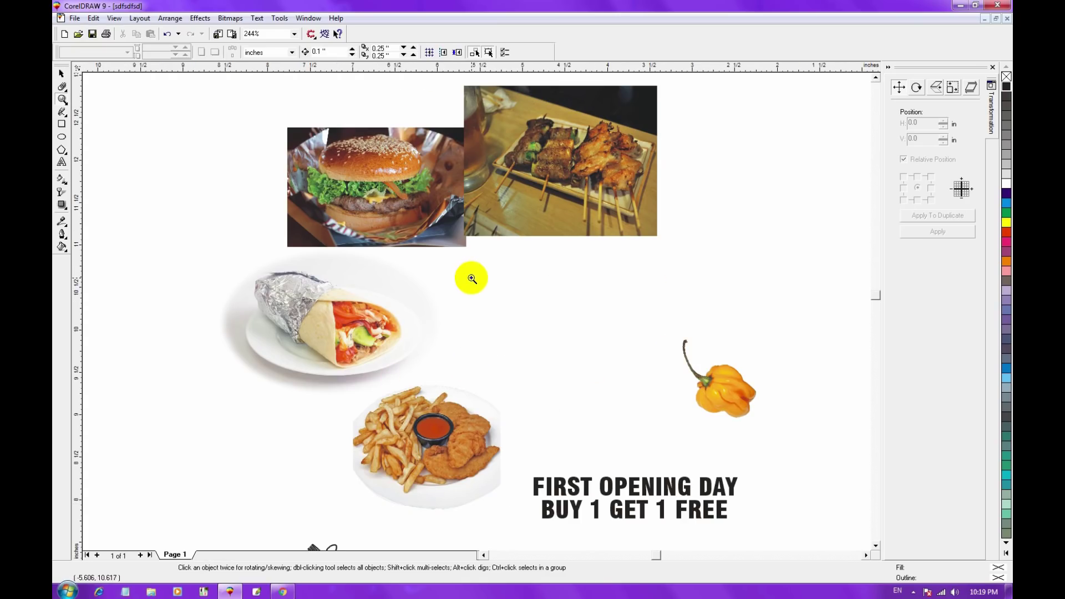
{"action": "key", "text": "F3"}
{"action": "key", "text": "F2"}
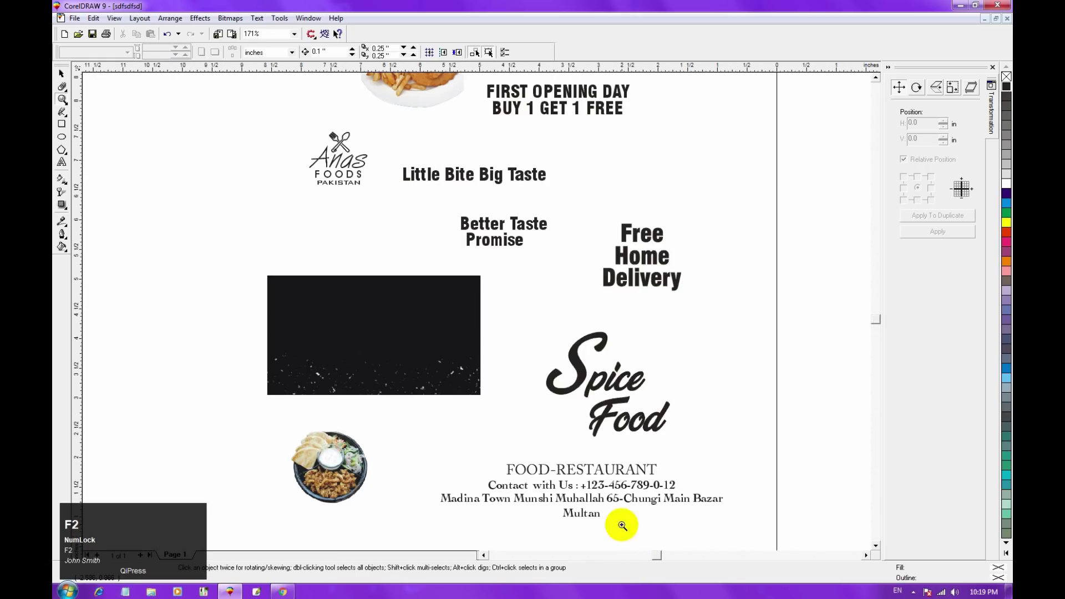
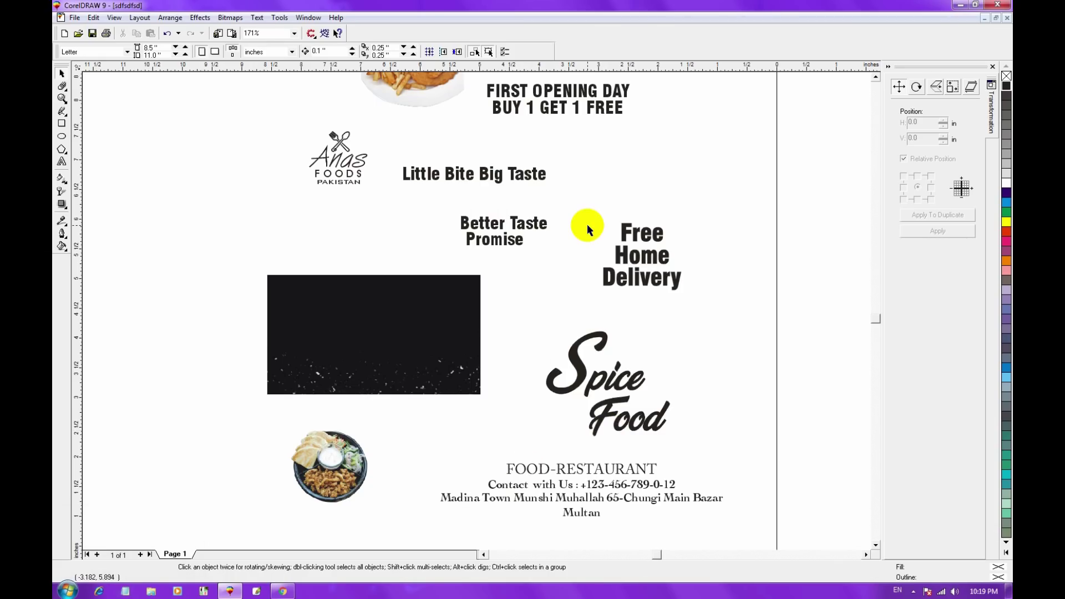
{"action": "key", "text": "F3"}
{"action": "left_click", "coordinate": [568, 185]}
Size the black rectangle to 7 by 10 inches and centre it on the blank page with P
{"action": "key", "text": "F3"}
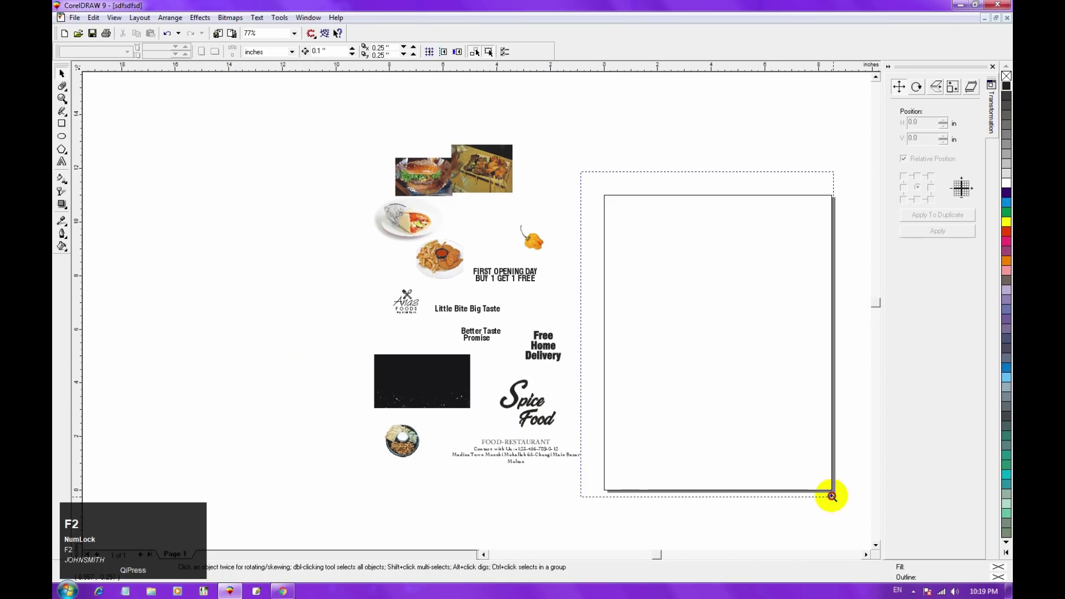
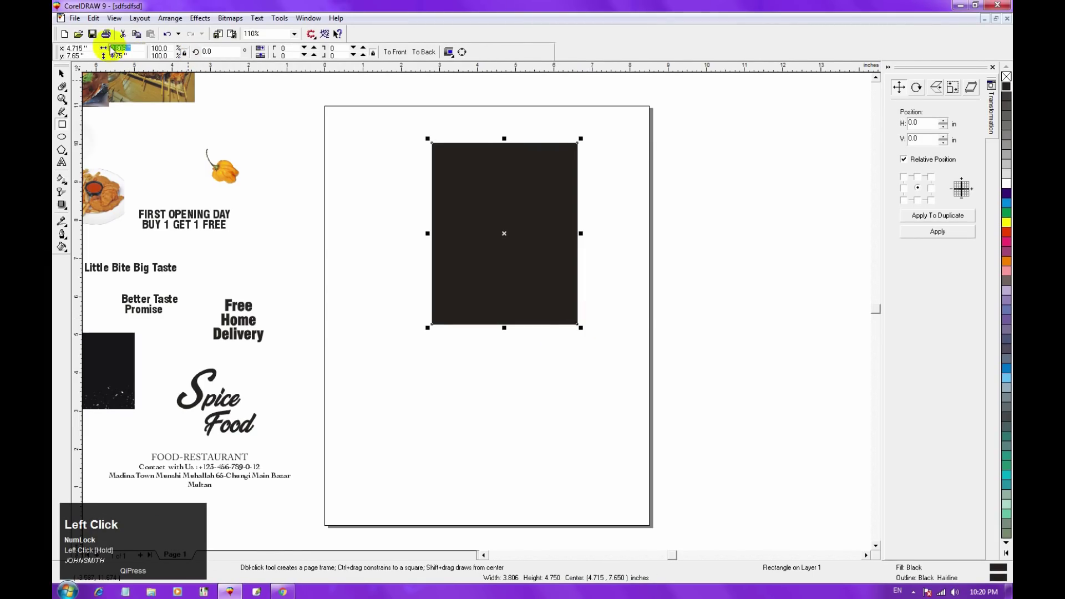
{"action": "key", "text": "Tab"}
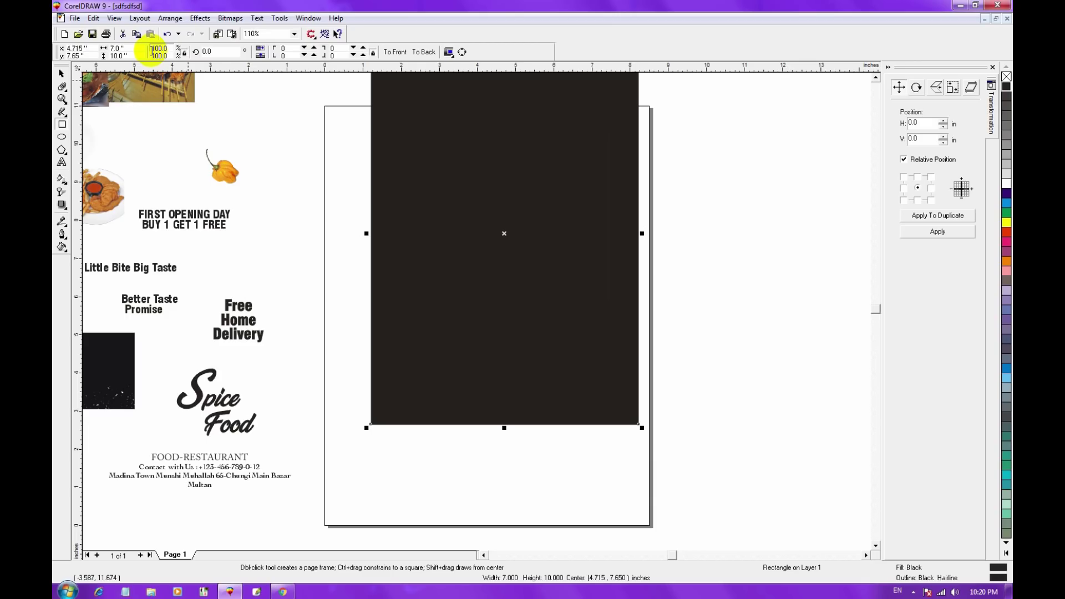
{"action": "key", "text": "p"}
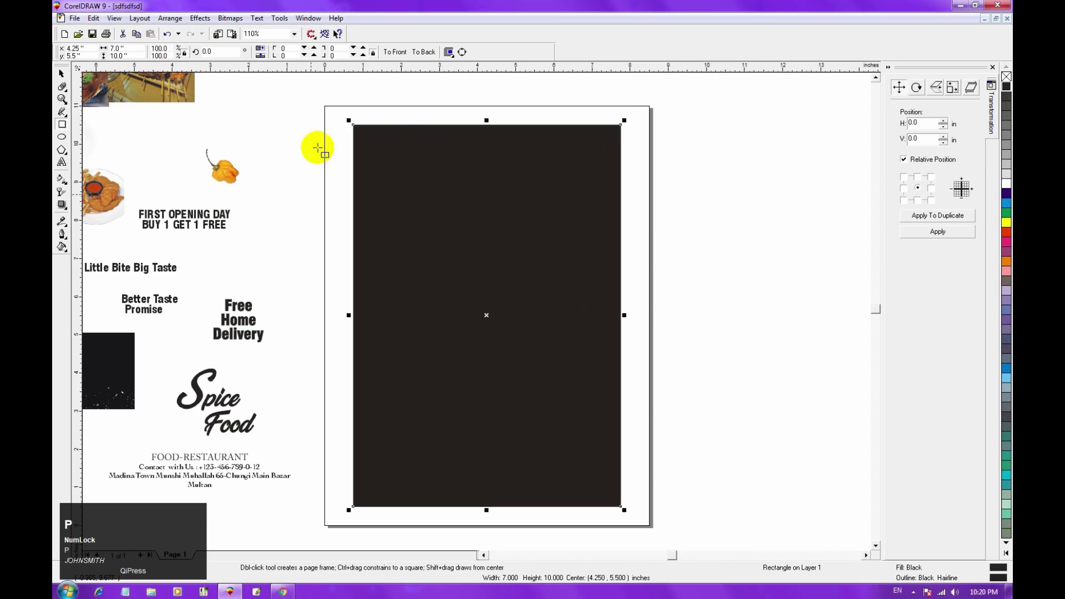
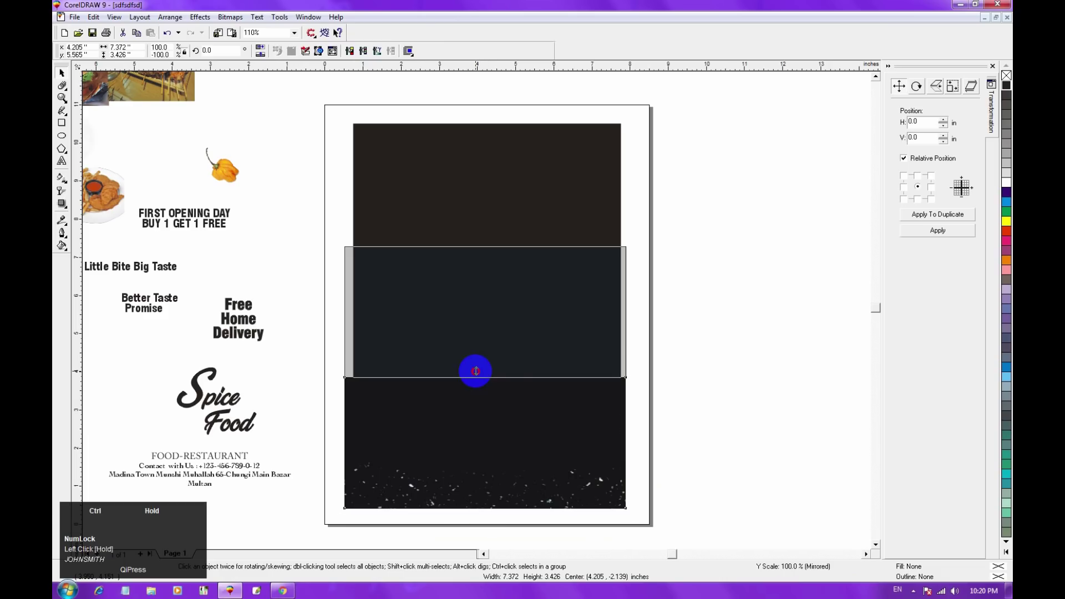
Leave a mirrored copy of the speckled image above the original to cover the full page
{"action": "right_click", "coordinate": [478, 364]}
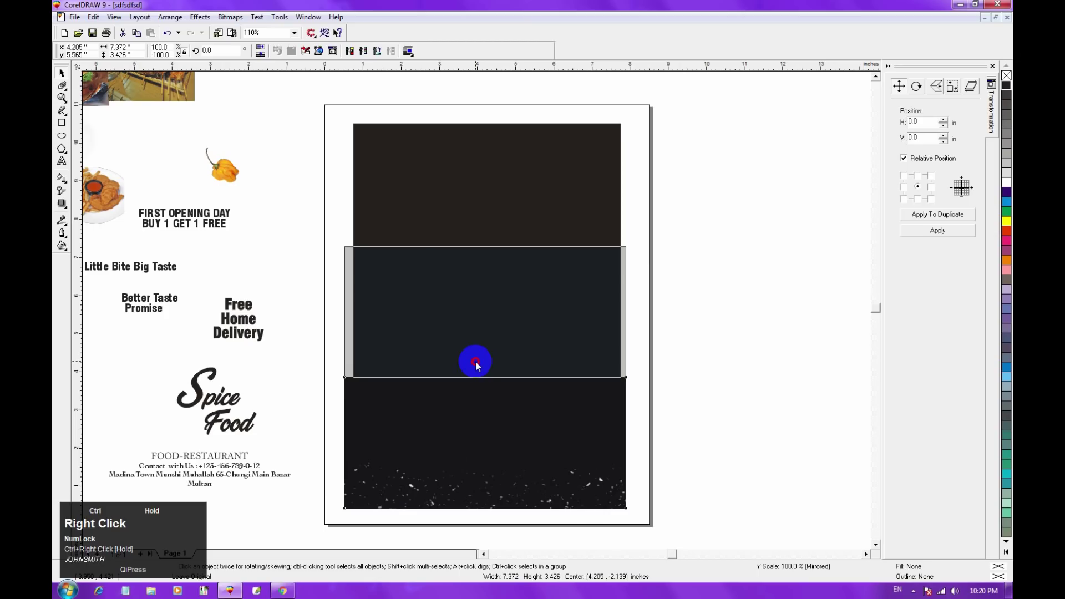
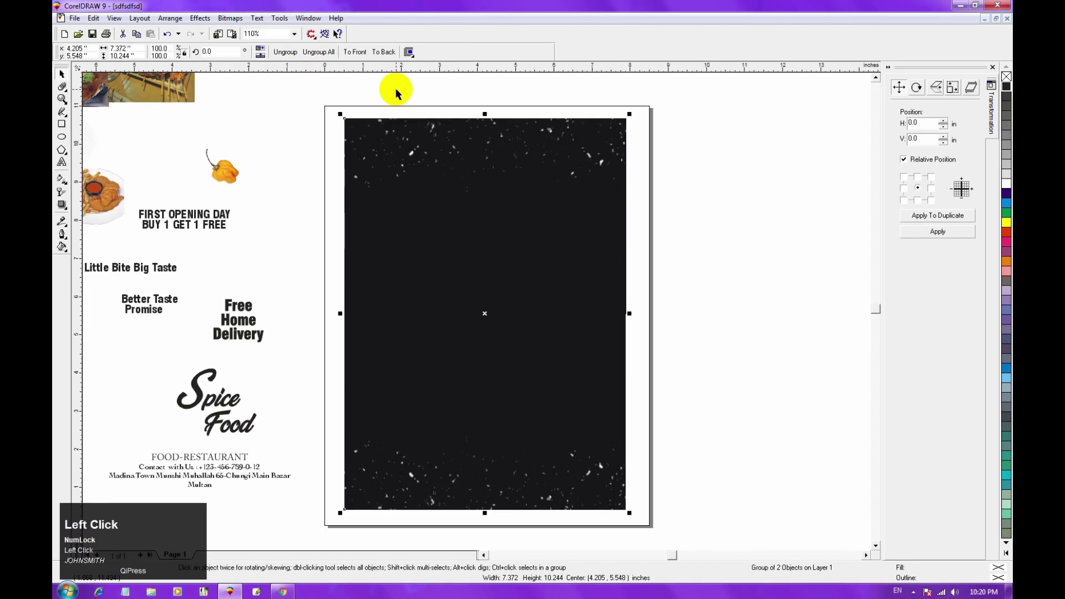
{"action": "key", "text": "Page_Down"}
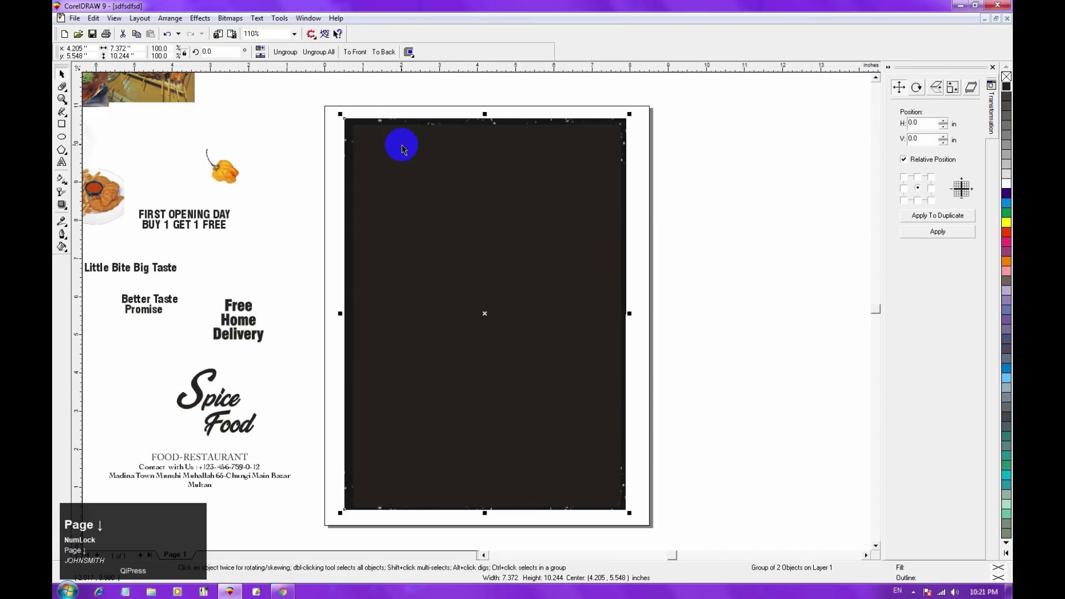
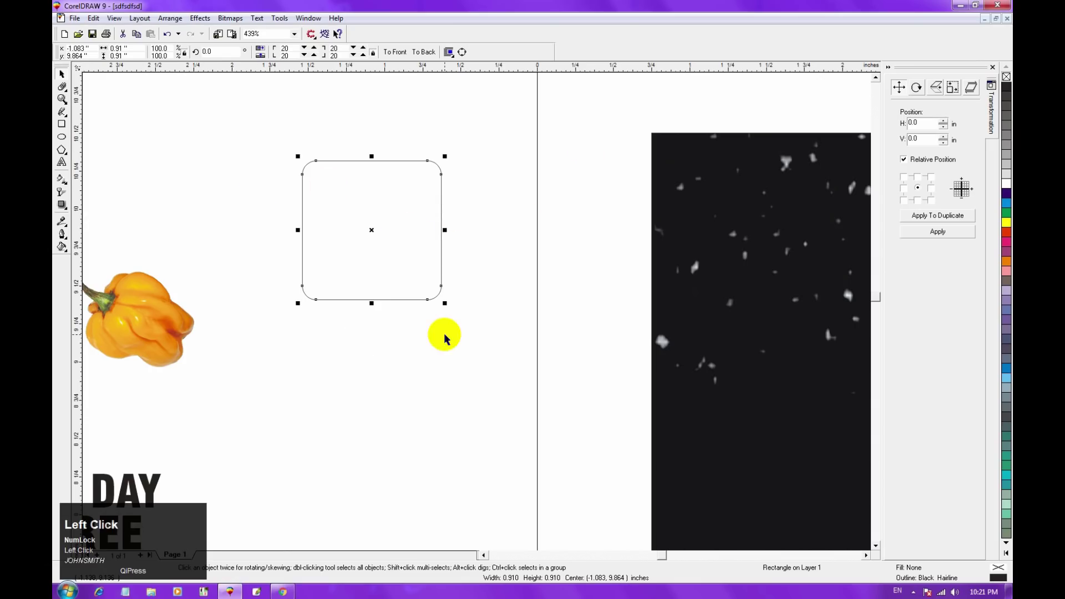
Convert the rounded square to curves, rotate it 45° into a diamond and stack a copy below it
{"action": "left_click", "coordinate": [452, 129]}
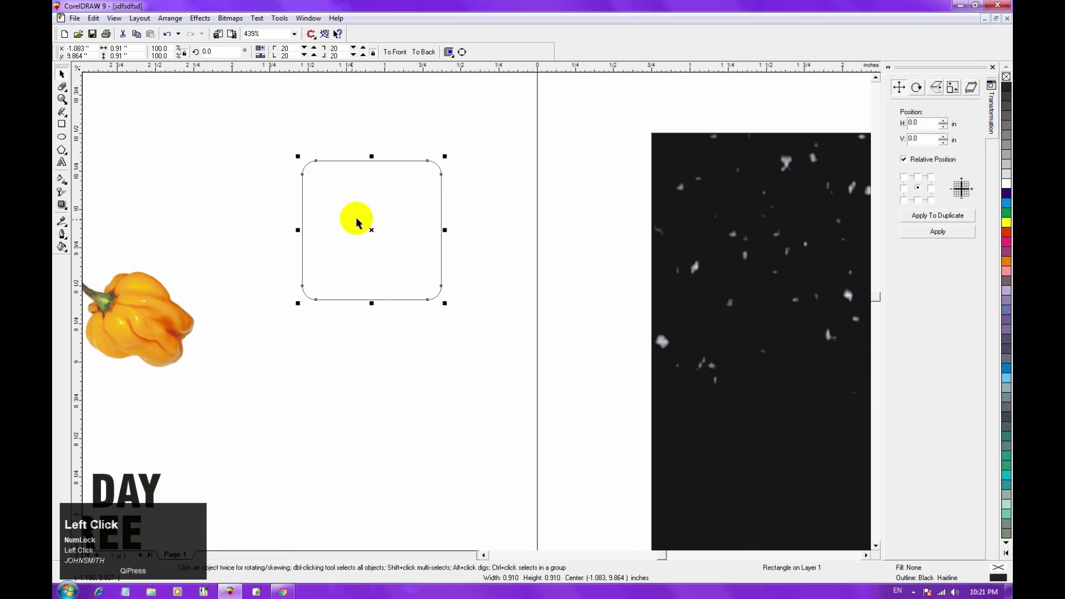
{"action": "key", "text": "ctrl+q"}
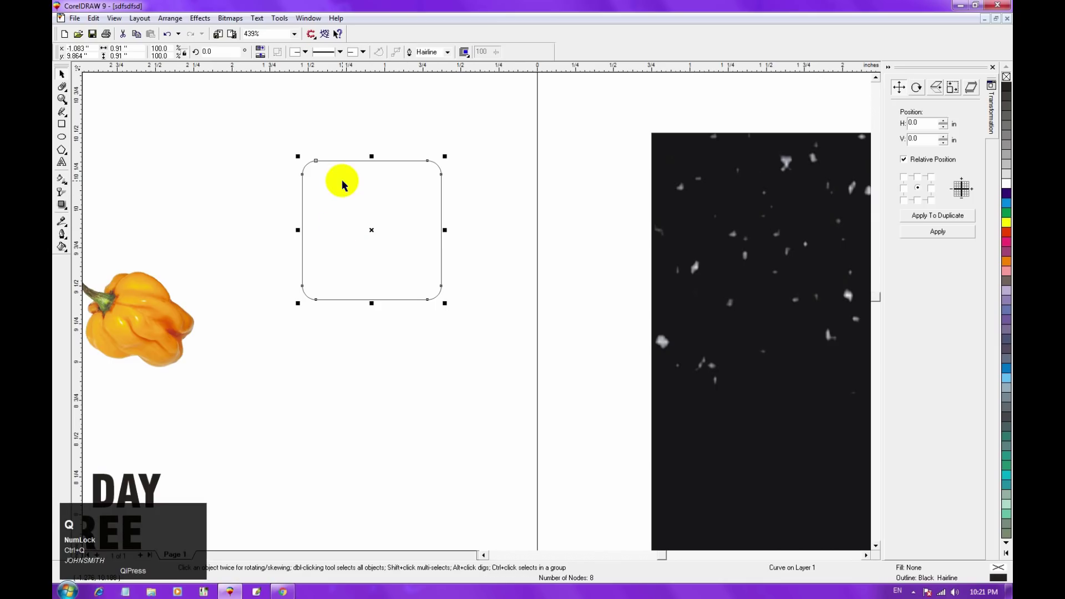
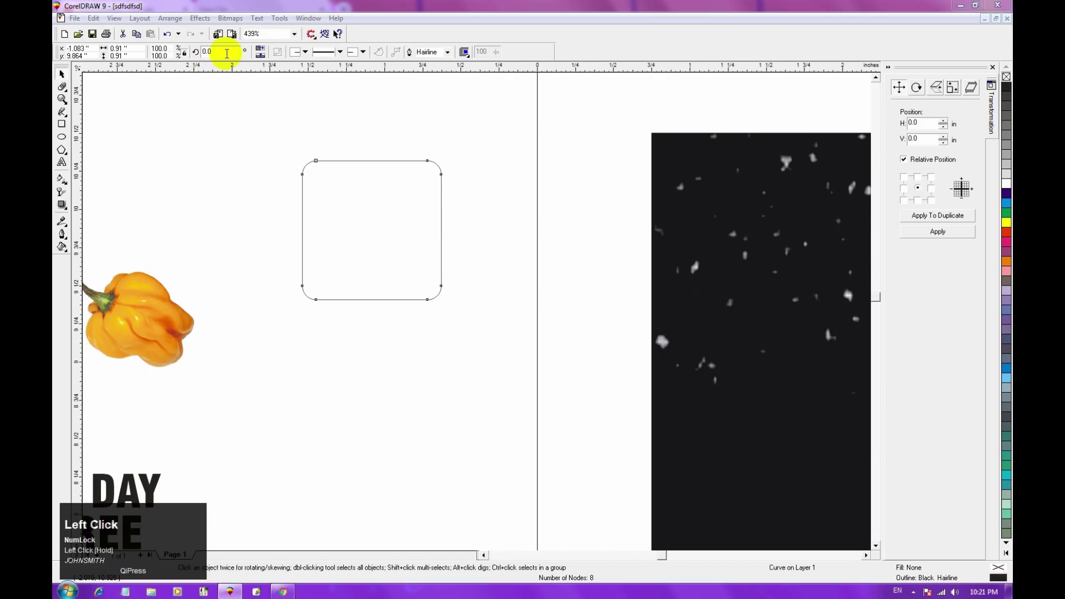
{"action": "key", "text": "BackSpace"}
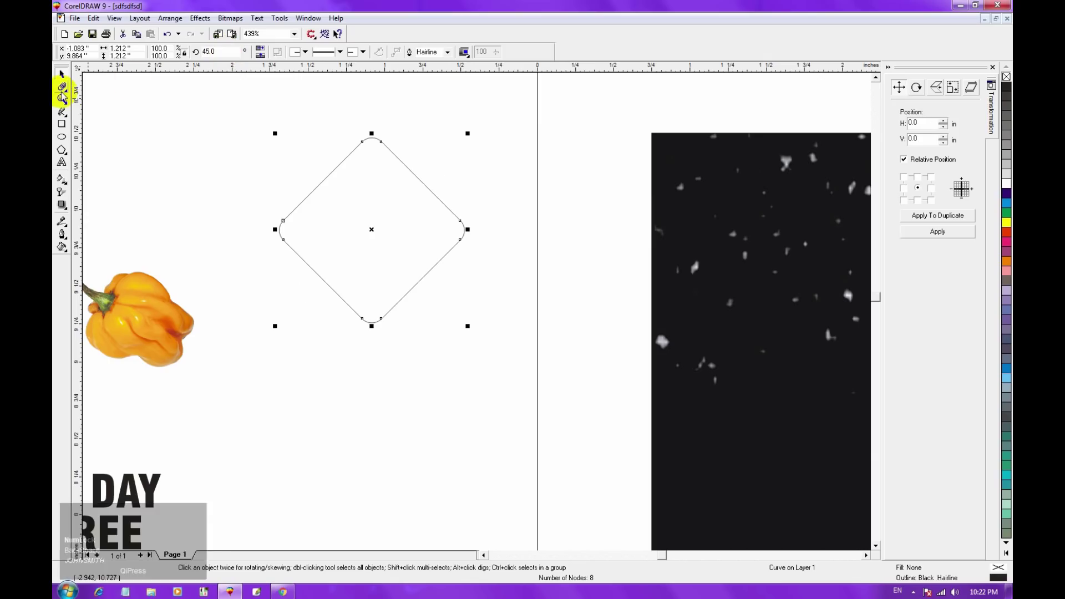
{"action": "left_click_drag", "start_coordinate": [64, 77], "coordinate": [377, 465]}
{"action": "right_click", "coordinate": [377, 465]}
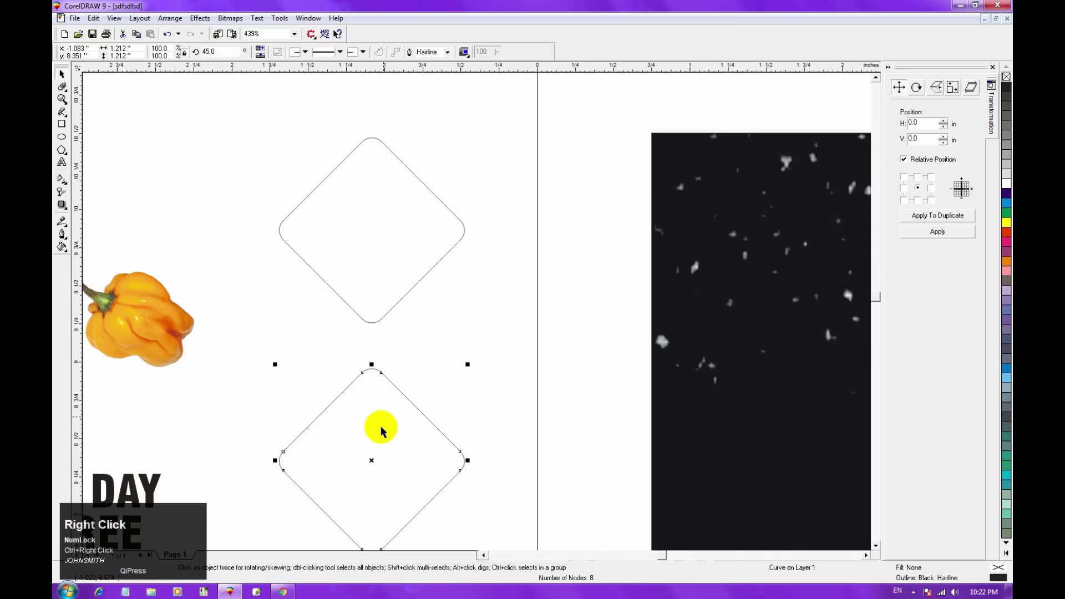
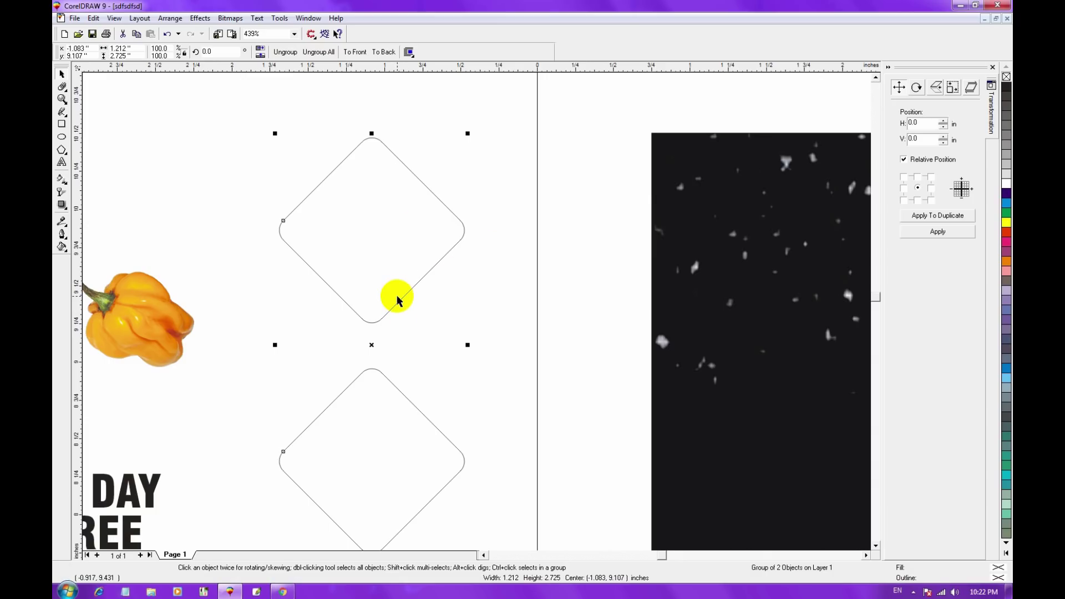
Duplicate the diamond pair rotated 90° to complete the four-diamond cross
{"action": "left_click_drag", "start_coordinate": [490, 298], "coordinate": [411, 236]}
{"action": "key", "text": "z"}
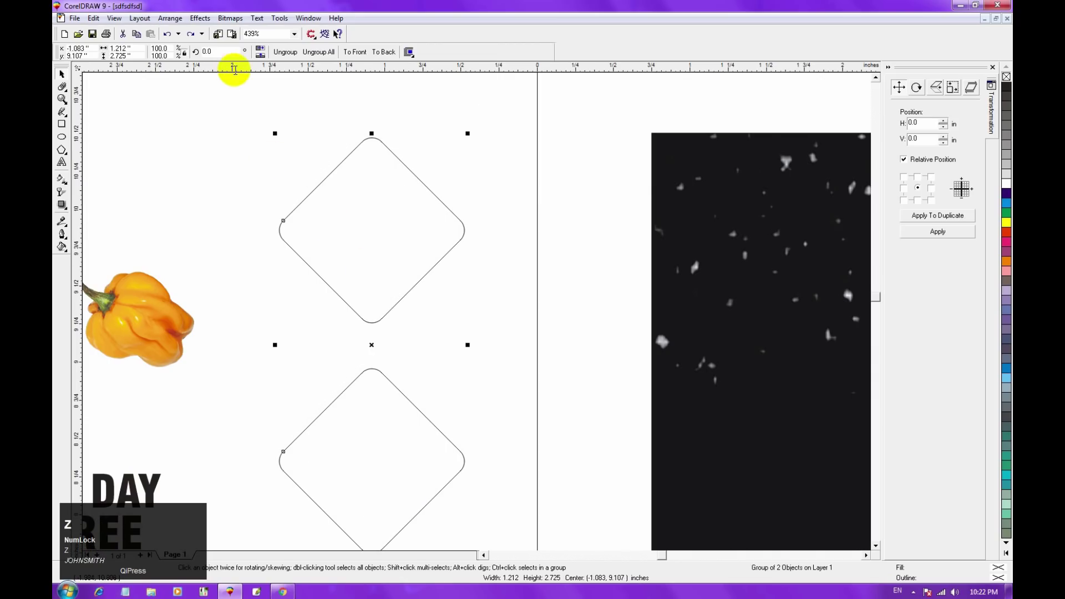
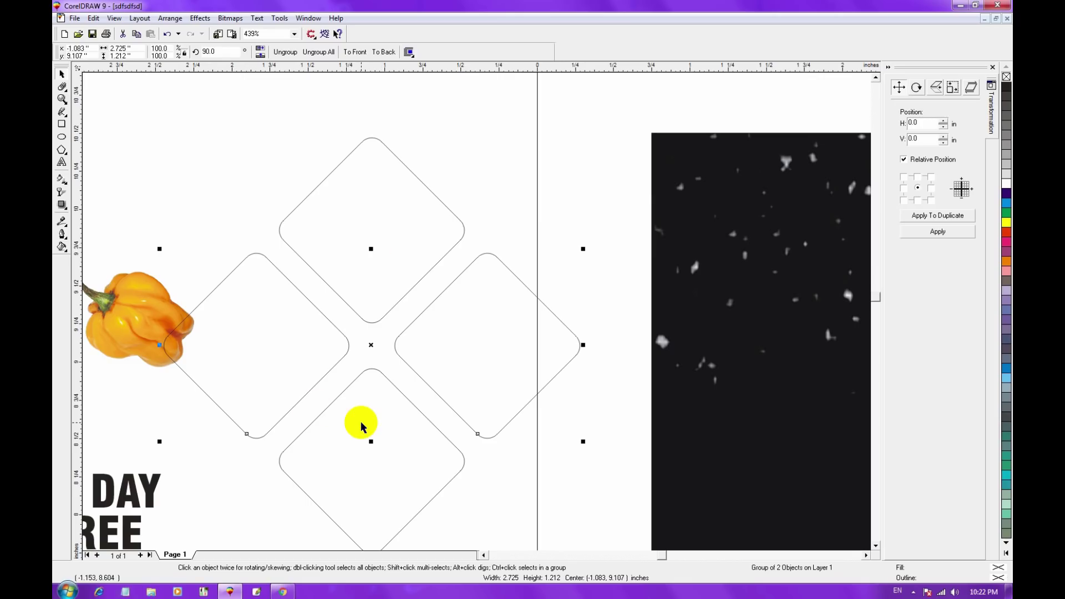
{"action": "left_click", "coordinate": [262, 243]}
{"action": "key", "text": "F3"}
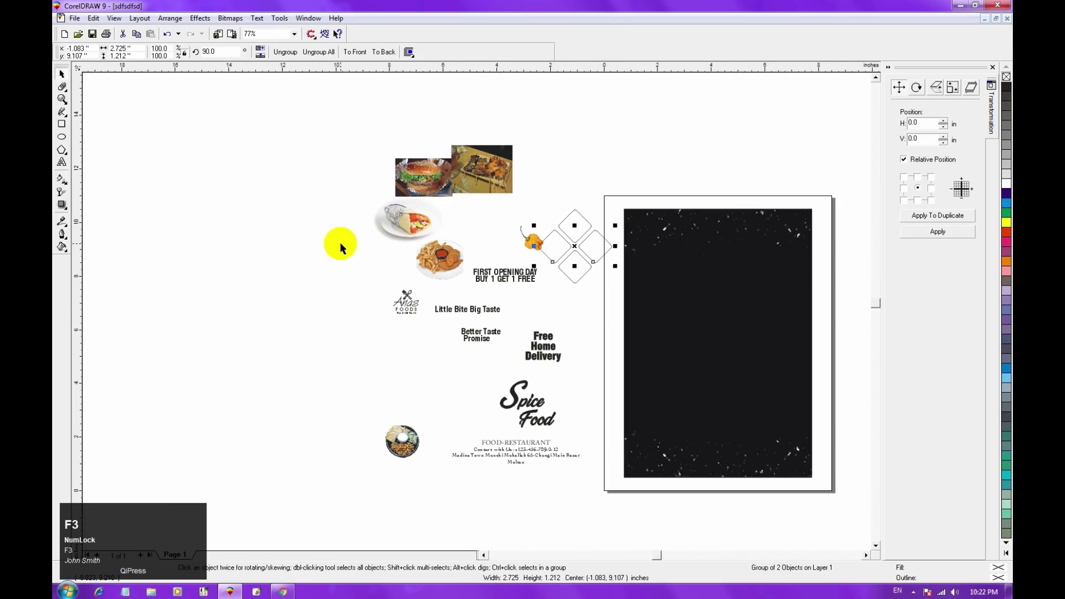
Select both diamond pairs, fill them yellow and enlarge the cross over the flyer
{"action": "left_click", "coordinate": [525, 215]}
{"action": "key", "text": "F2"}
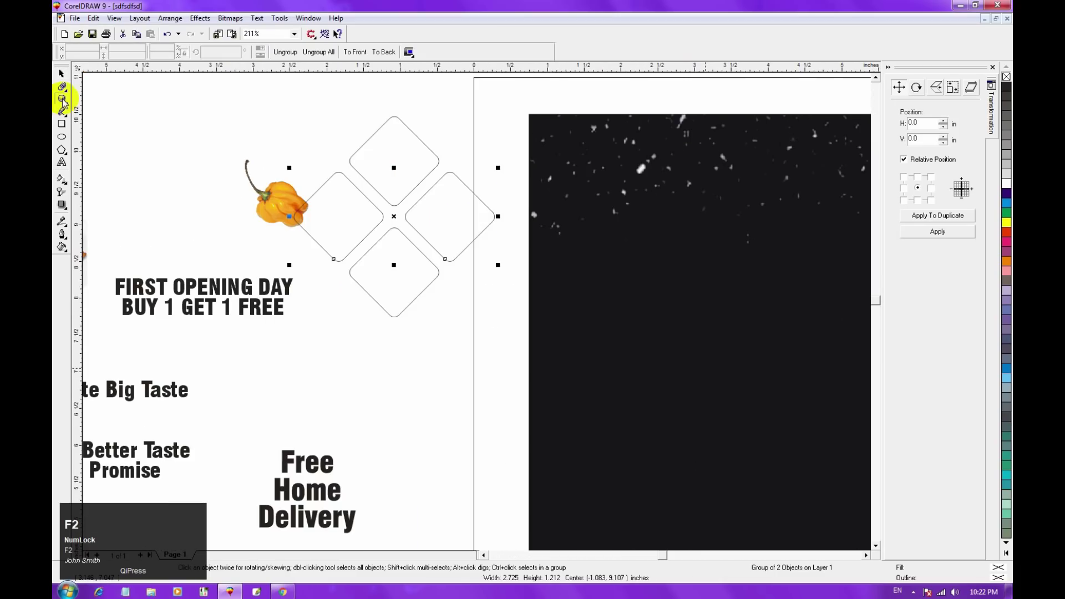
{"action": "left_click_drag", "start_coordinate": [64, 73], "coordinate": [743, 240]}
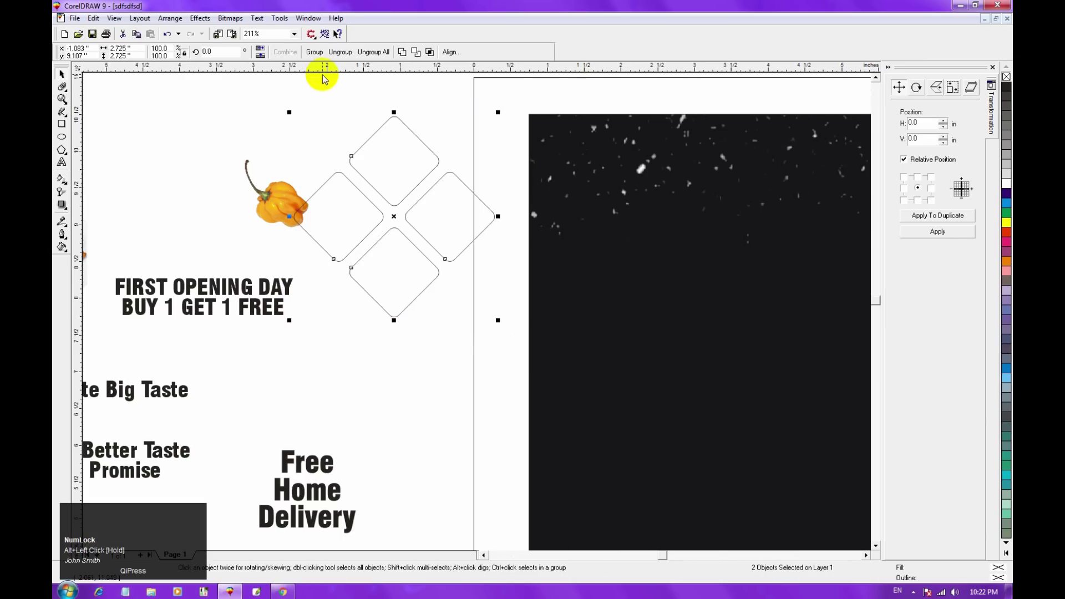
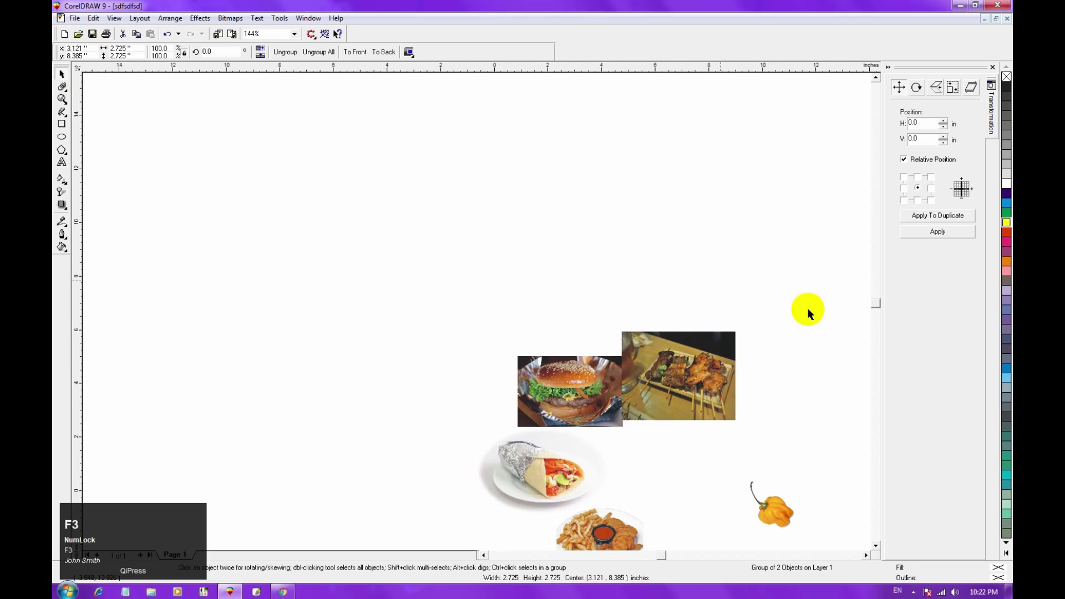
{"action": "key", "text": "F2"}
{"action": "left_click_drag", "start_coordinate": [507, 272], "coordinate": [572, 307]}
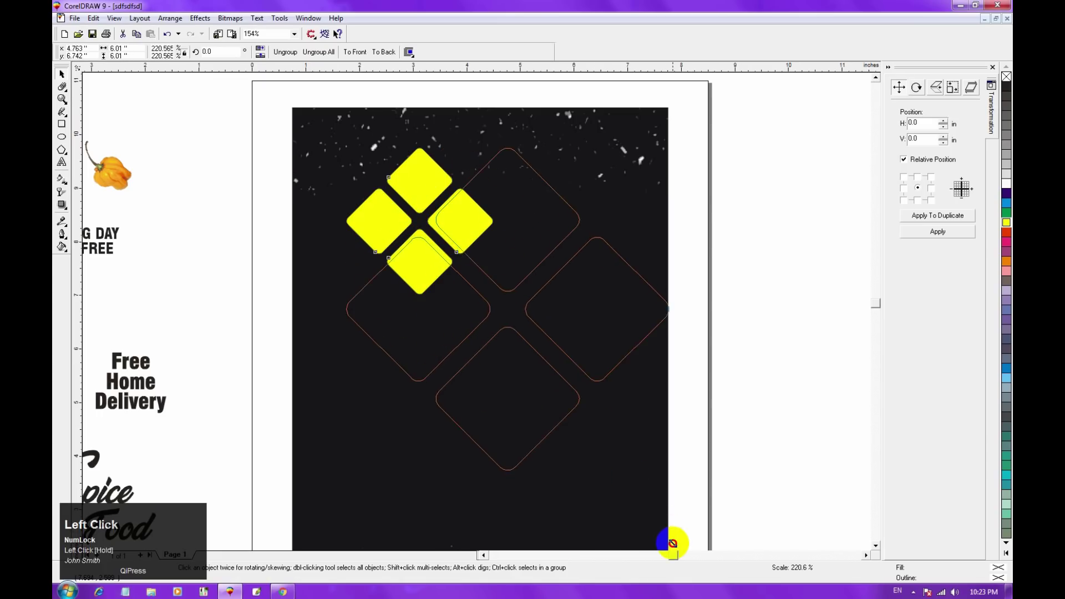
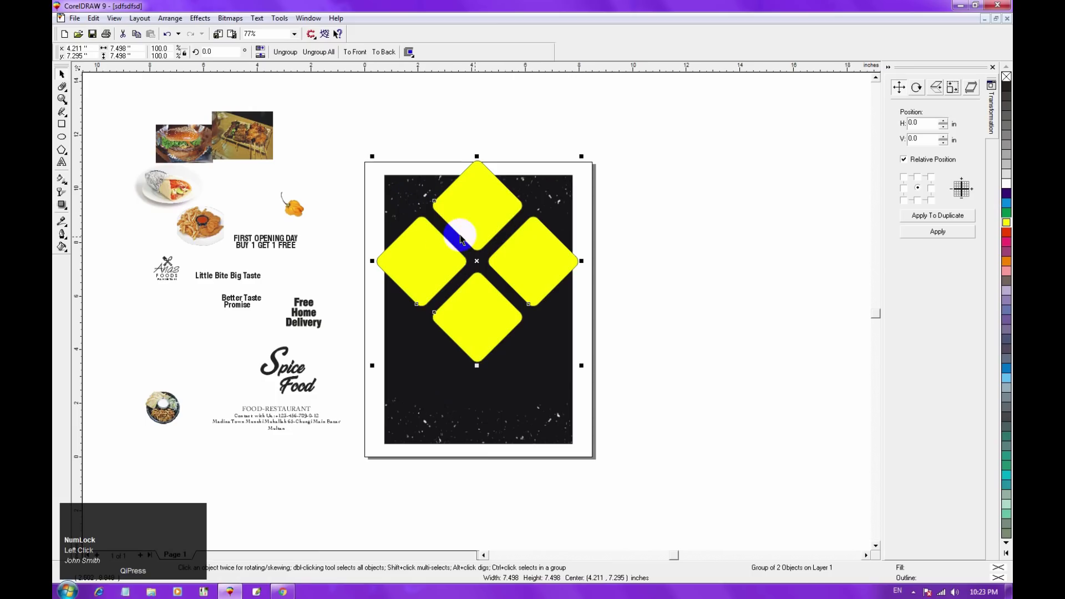
Centre the diamond cross horizontally on the black background with C
{"action": "left_click", "coordinate": [509, 396]}
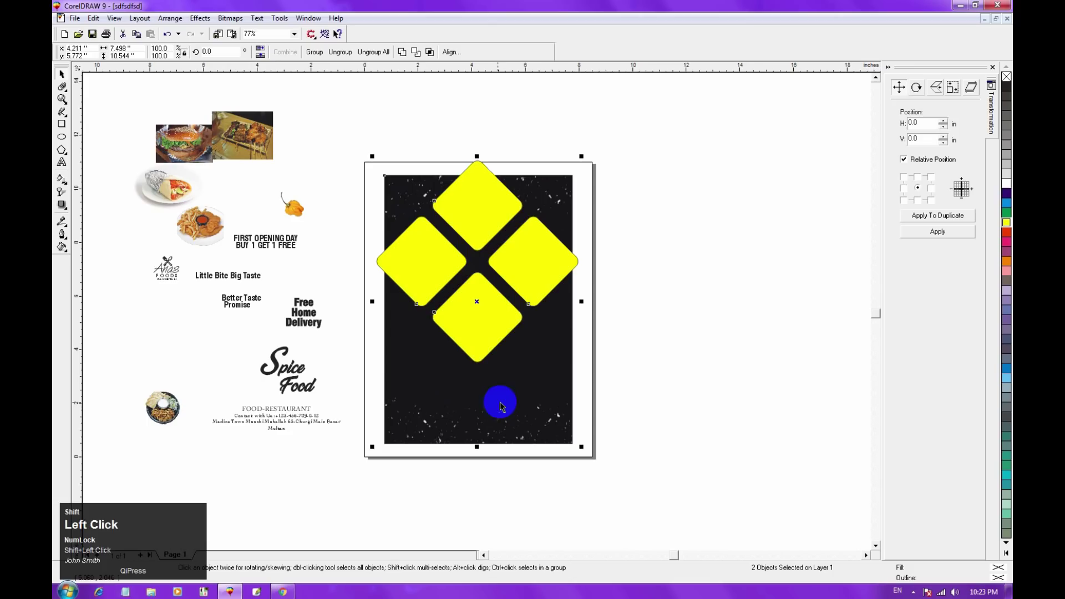
{"action": "key", "text": "c"}
{"action": "left_click", "coordinate": [668, 288]}
{"action": "key", "text": "F2"}
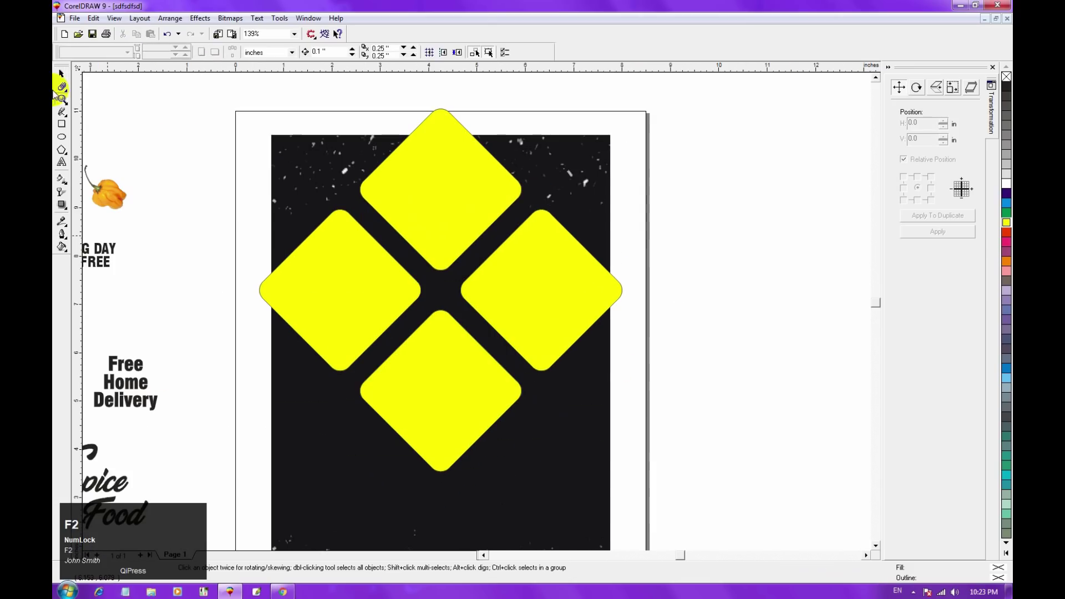
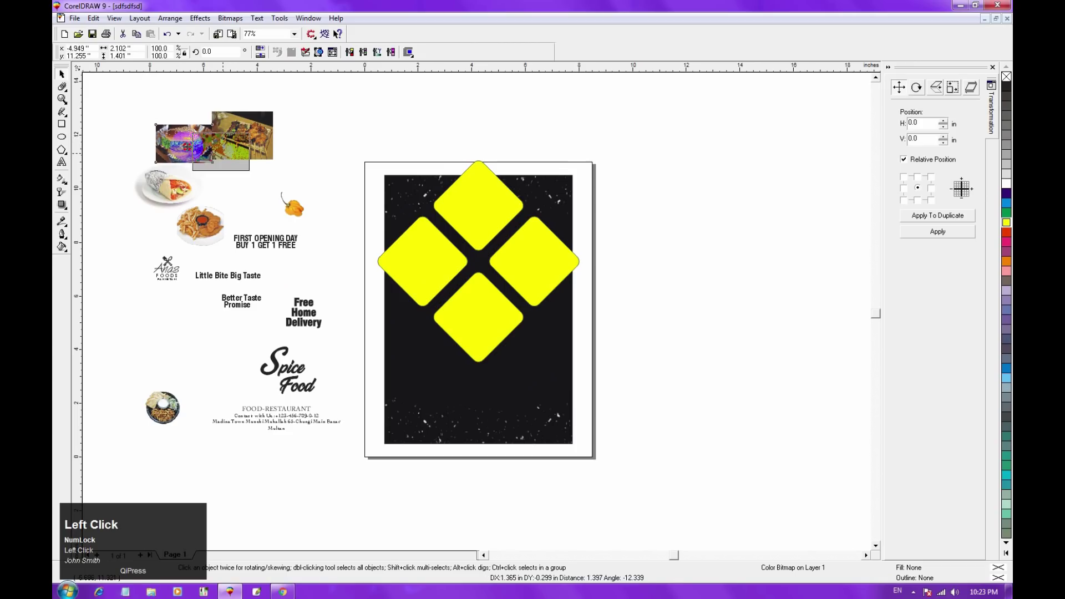
PowerClip the burger photo inside the top diamond and adjust its position
{"action": "key", "text": "F2"}
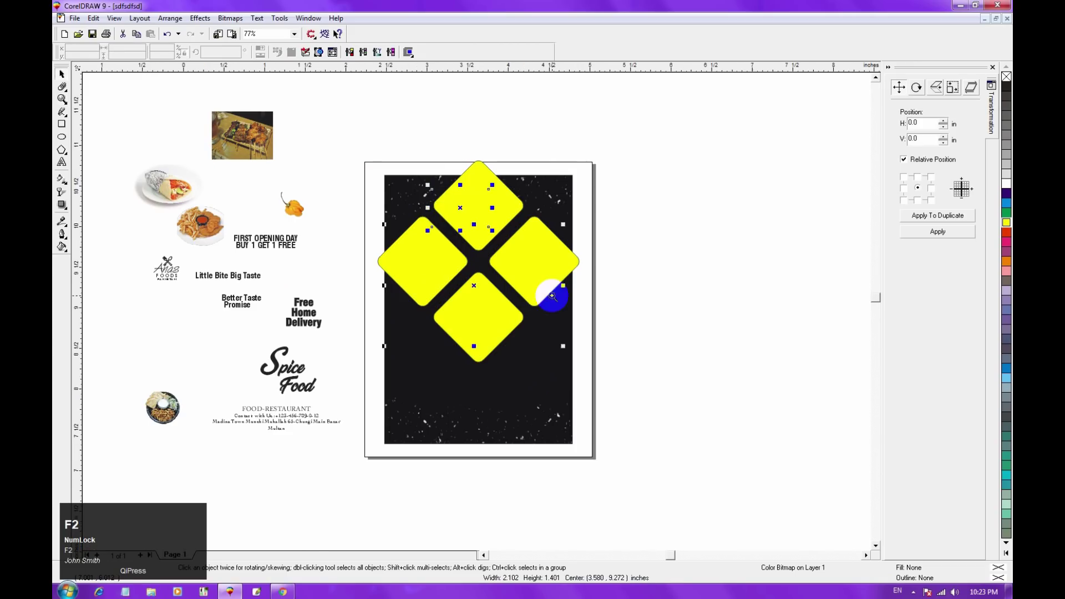
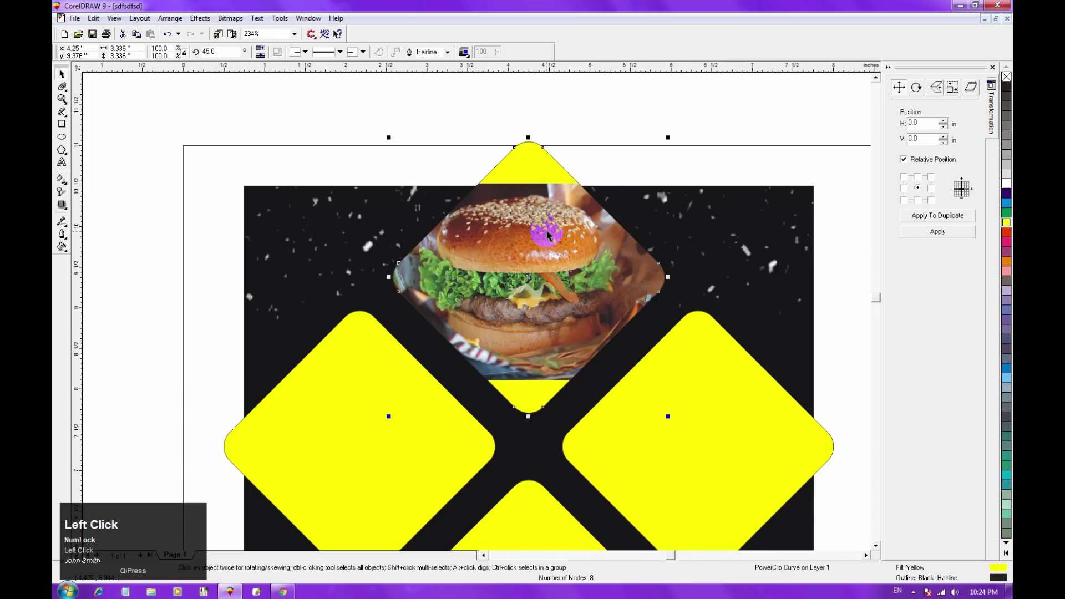
{"action": "left_click", "coordinate": [634, 137]}
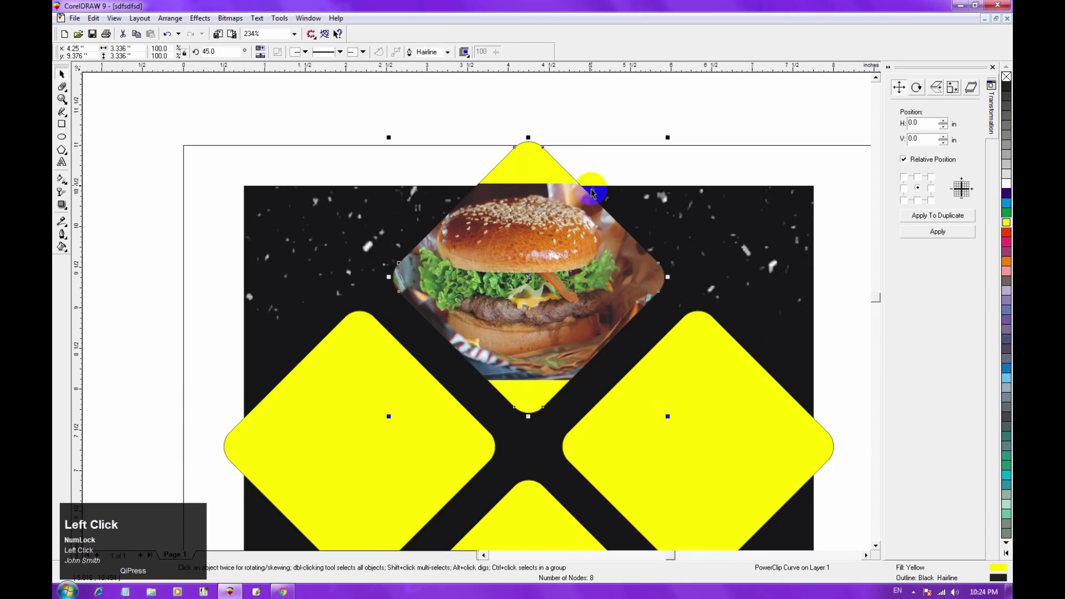
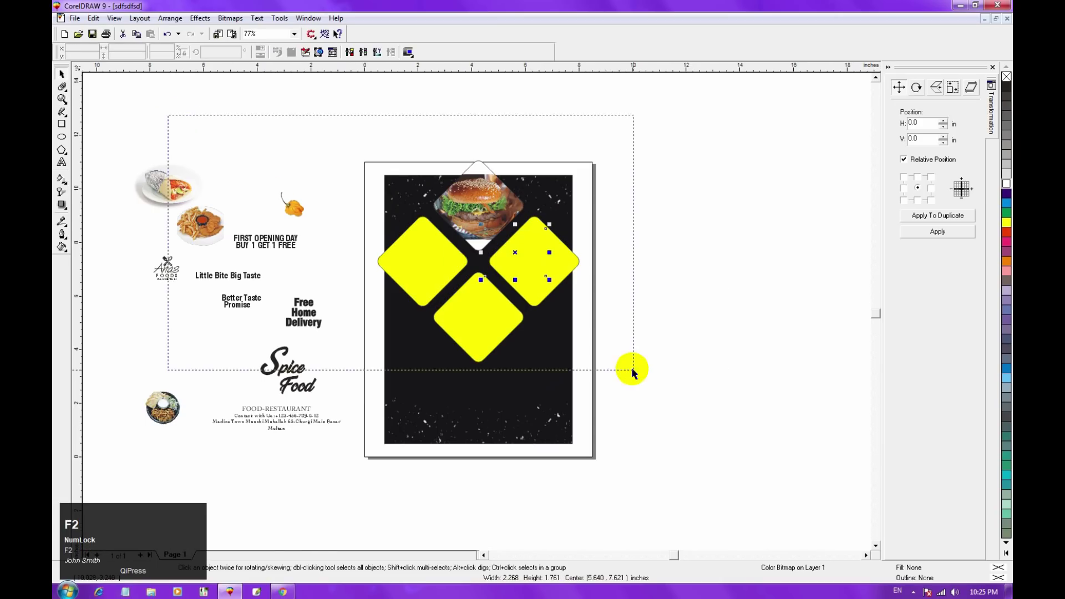
Clip the fries, wrap and kebab photos into the remaining diamonds with white outlines
{"action": "key", "text": "shift+Page_Up"}
{"action": "left_click", "coordinate": [372, 166]}
{"action": "left_click", "coordinate": [699, 177]}
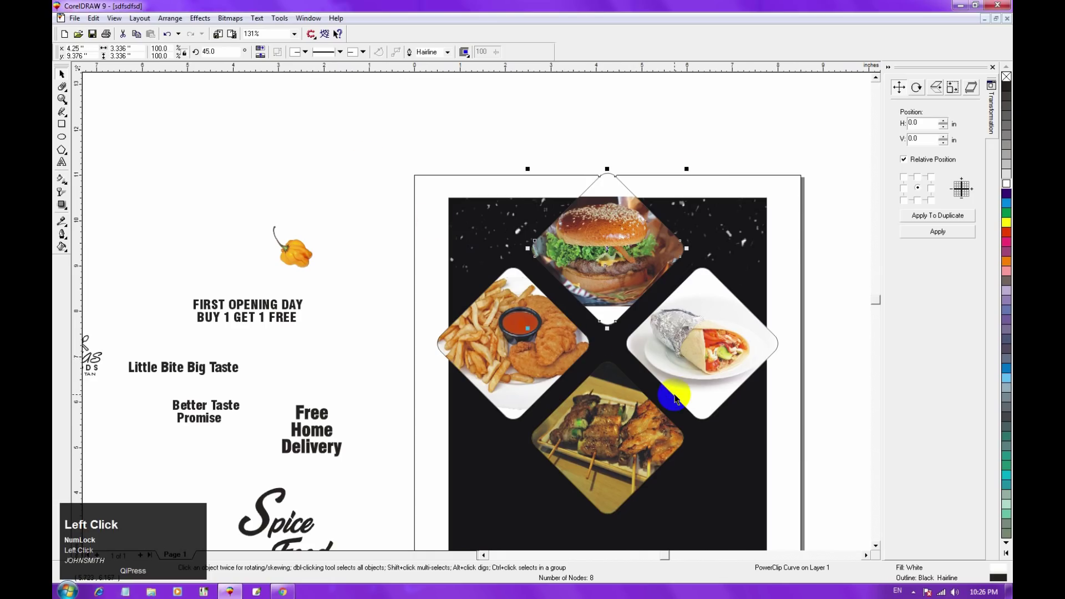
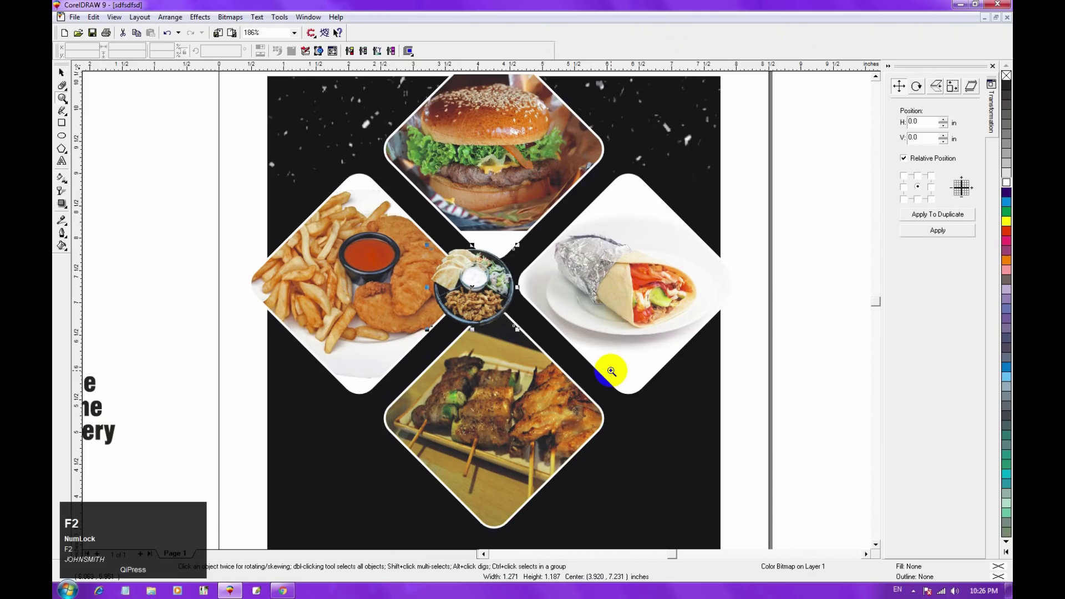
Align the dish photo and white circle on both centres with C and E
{"action": "key", "text": "Page_Up"}
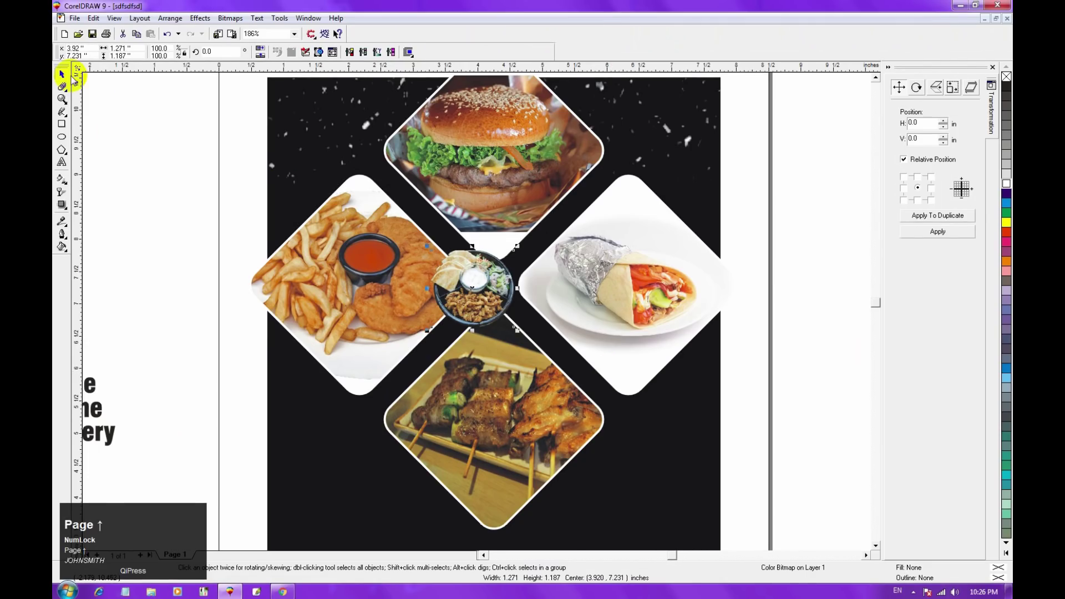
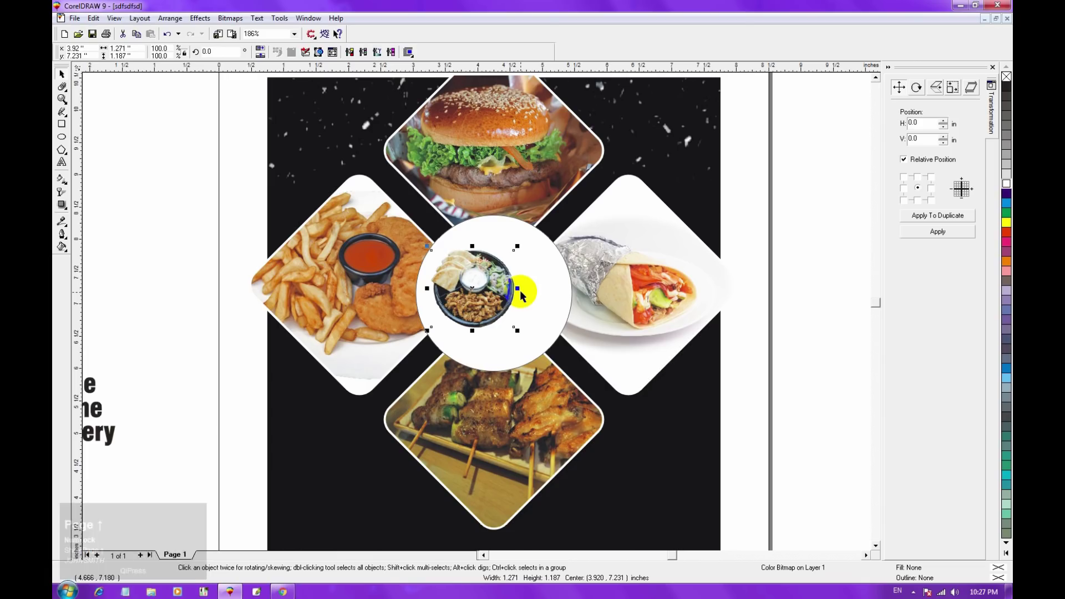
{"action": "left_click", "coordinate": [540, 308]}
{"action": "type", "text": "ce"}
{"action": "left_click", "coordinate": [516, 330]}
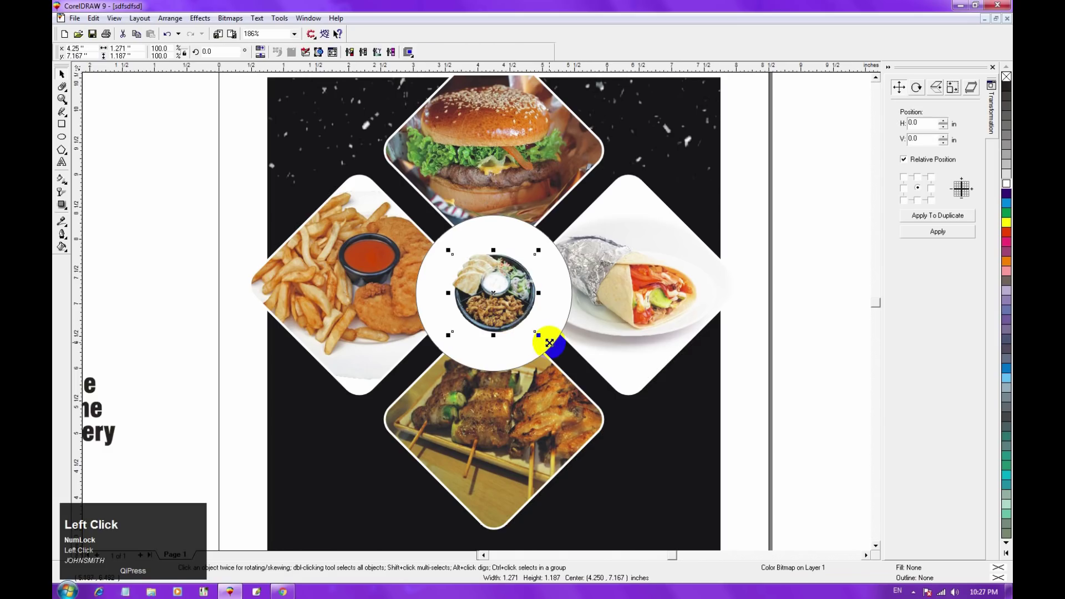
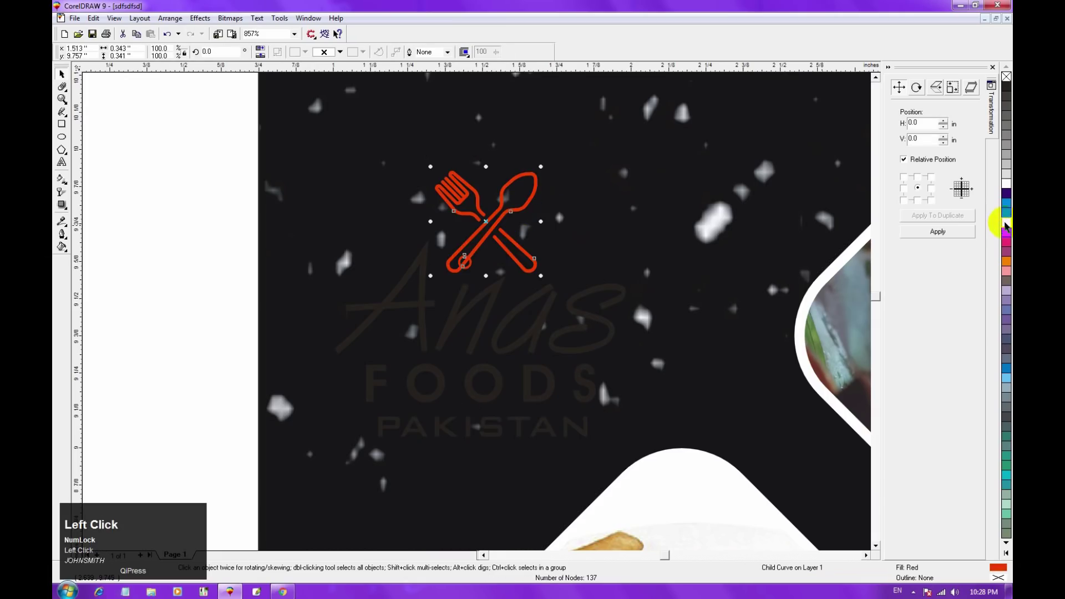
Colour the fork-and-spoon icon and FOODS text yellow, leaving the script name and PAKISTAN white
{"action": "left_click", "coordinate": [525, 393]}
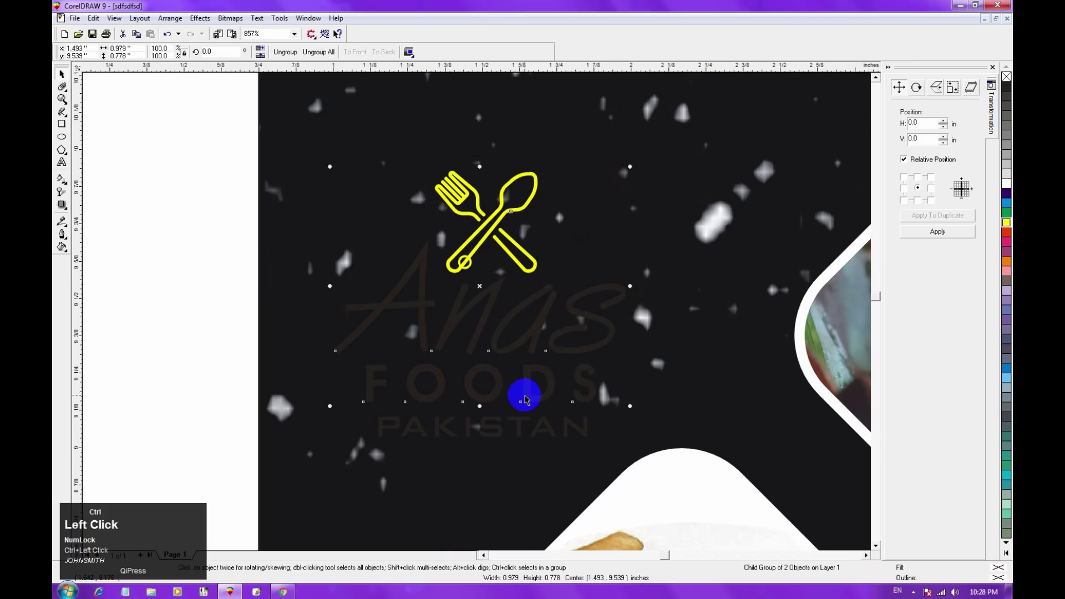
{"action": "key", "text": "ctrl+r"}
{"action": "left_click", "coordinate": [602, 348]}
{"action": "left_click", "coordinate": [603, 348]}
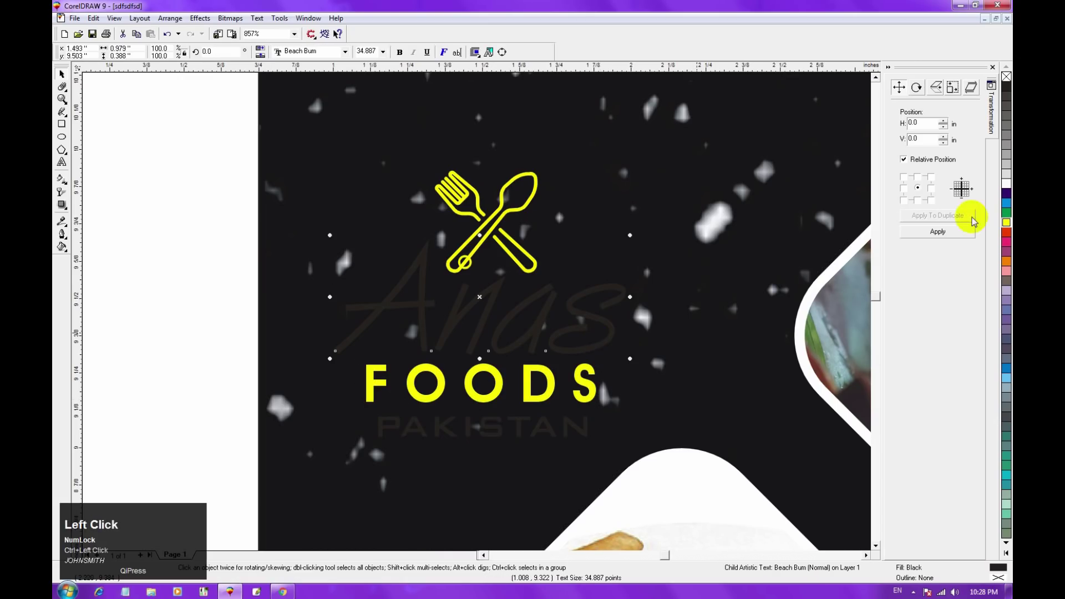
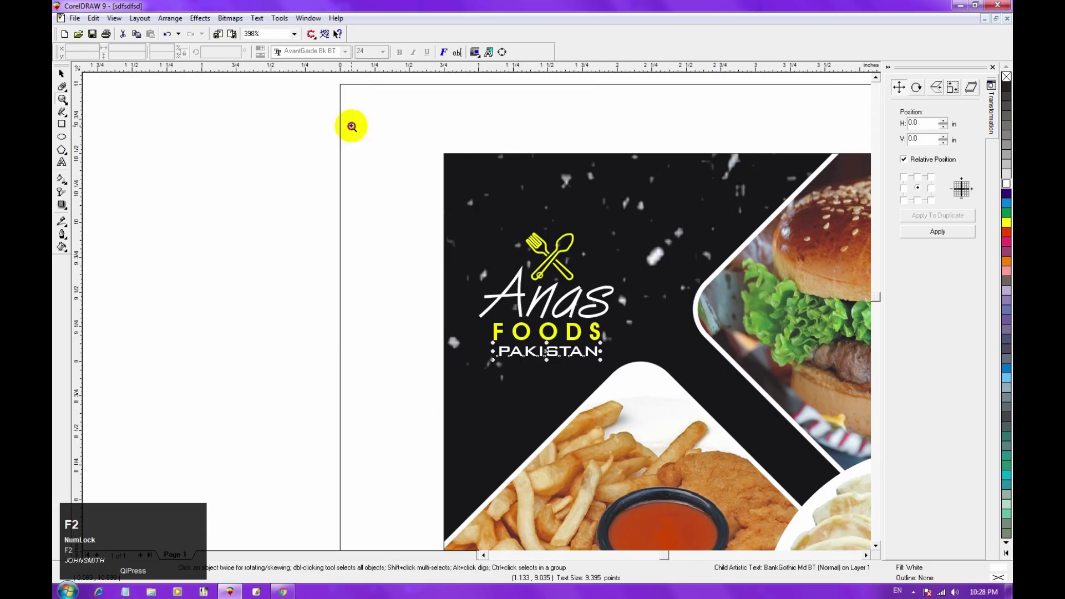
{"action": "left_click", "coordinate": [69, 76]}
Nudge the logo into the top-left corner and show the whole flyer page
{"action": "left_click", "coordinate": [199, 140]}
{"action": "key", "text": "Up"}
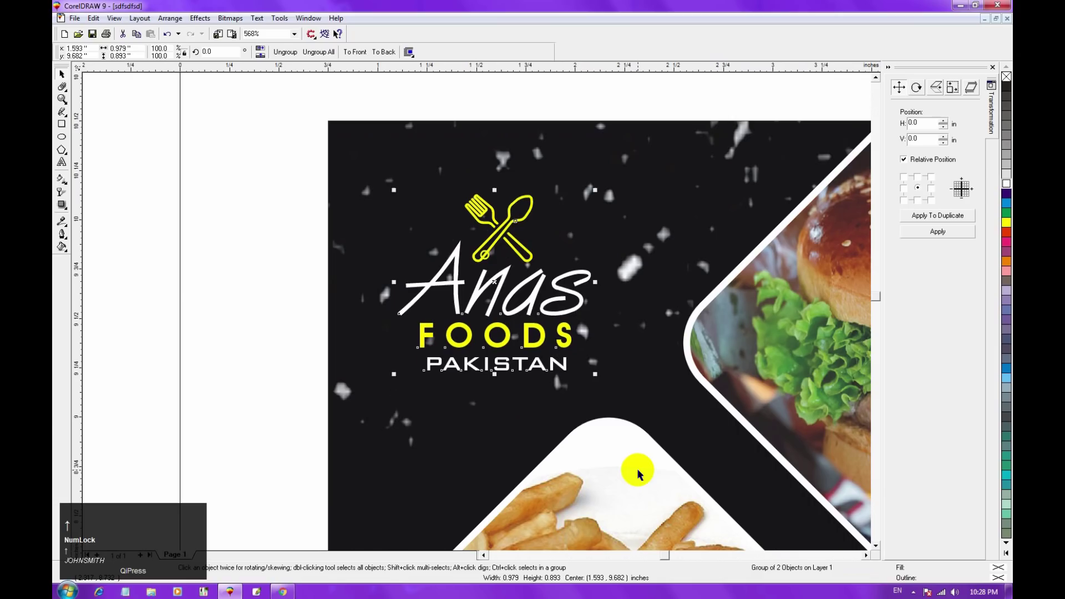
{"action": "key", "text": "F3"}
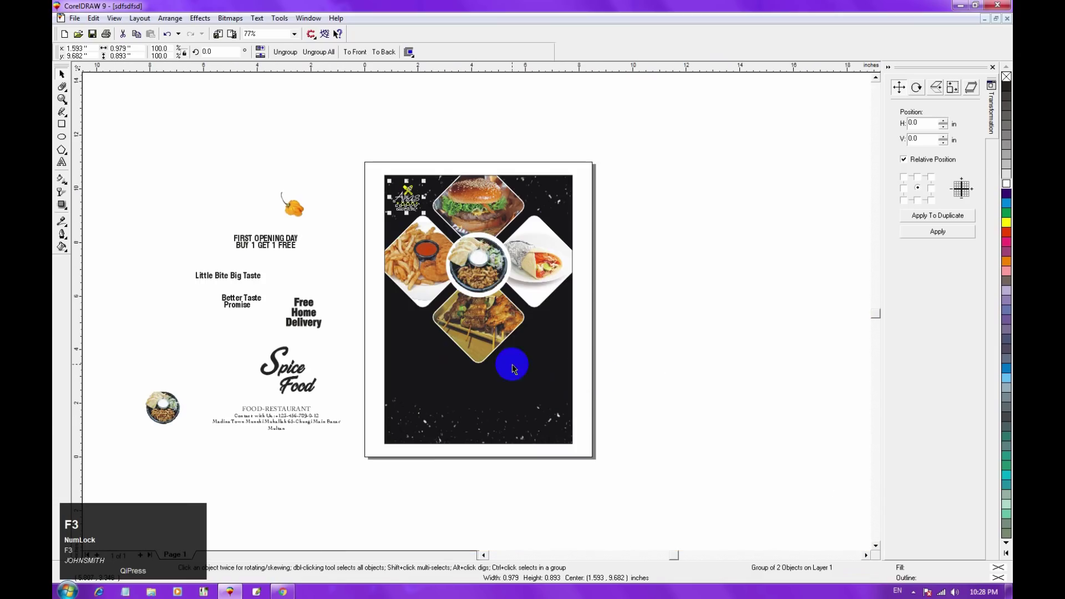
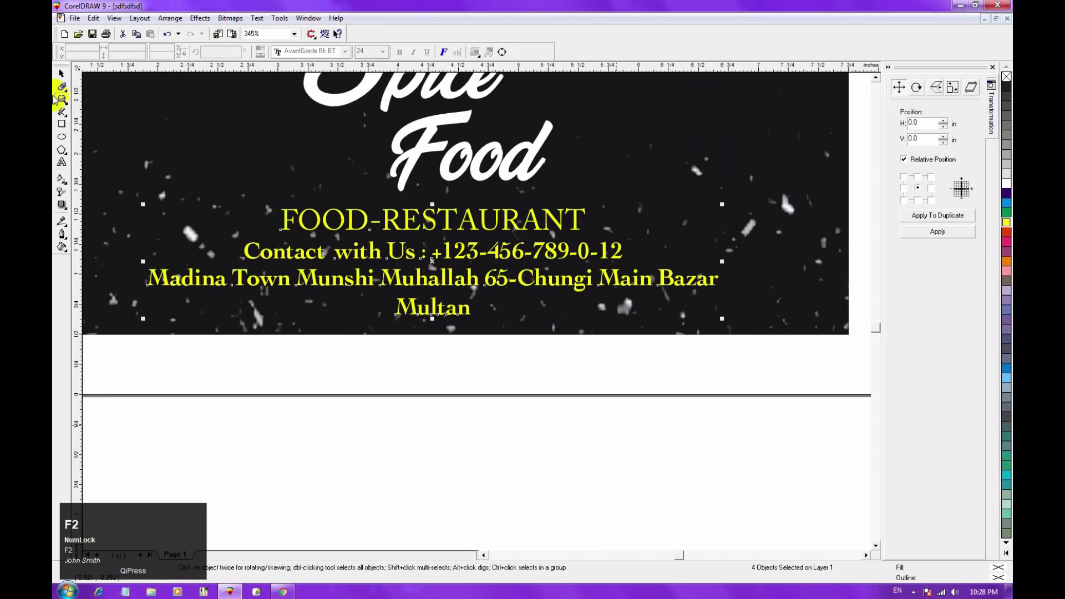
Select the four yellow contact text lines at the flyer's bottom and adjust their grouping
{"action": "left_click", "coordinate": [143, 221]}
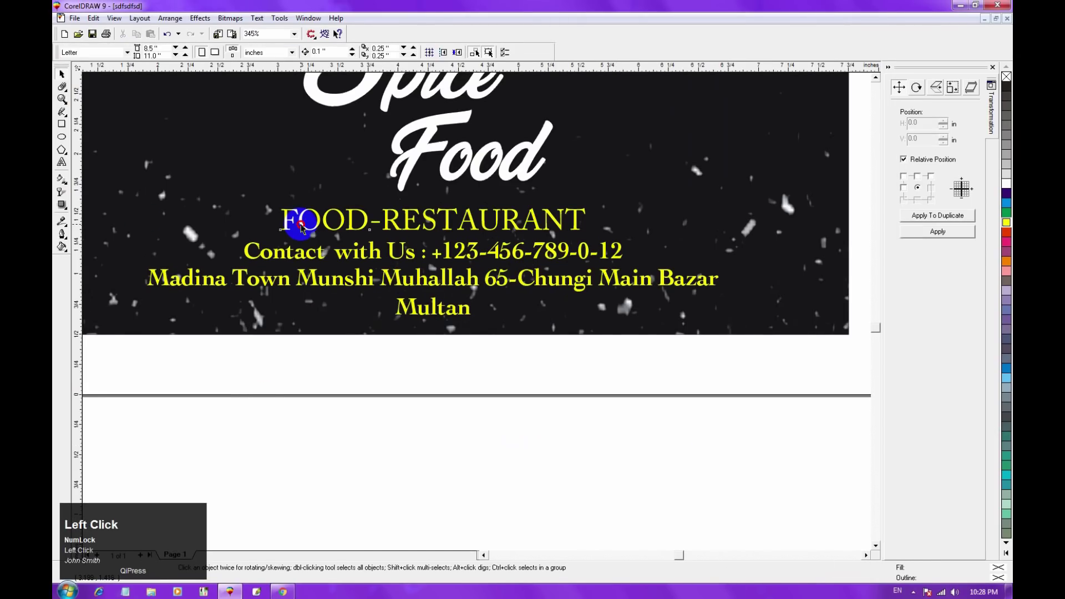
{"action": "key", "text": "F3"}
{"action": "left_click_drag", "start_coordinate": [226, 418], "coordinate": [670, 259]}
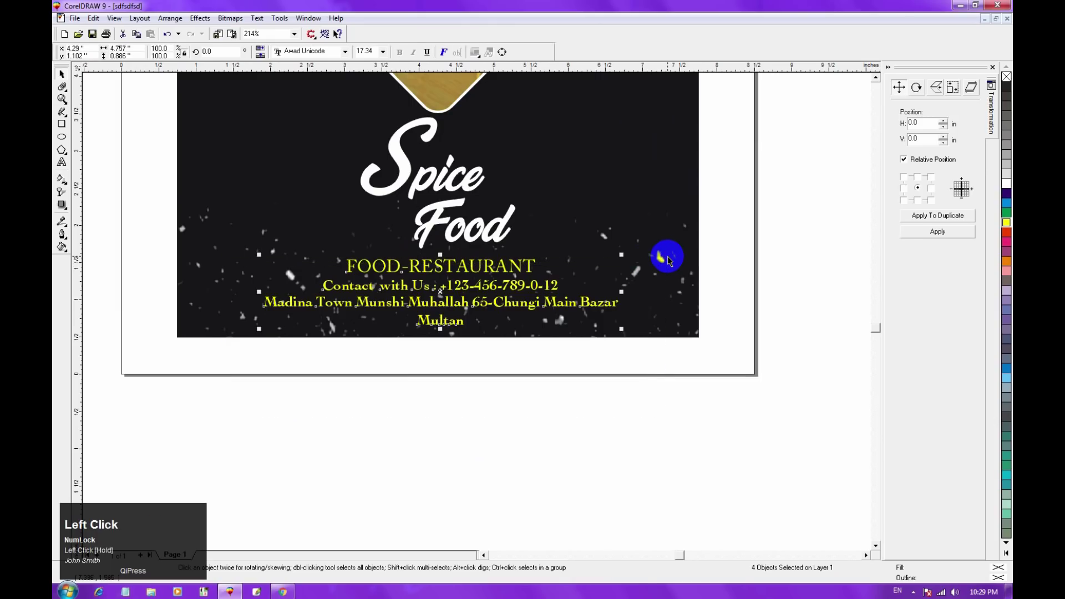
{"action": "key", "text": "g"}
{"action": "key", "text": "Delete"}
Realign the contact lines and recolour the FOOD-RESTAURANT line from the palette
{"action": "key", "text": "z"}
{"action": "left_click", "coordinate": [648, 313]}
{"action": "key", "text": "c"}
{"action": "left_click", "coordinate": [526, 379]}
{"action": "left_click", "coordinate": [510, 269]}
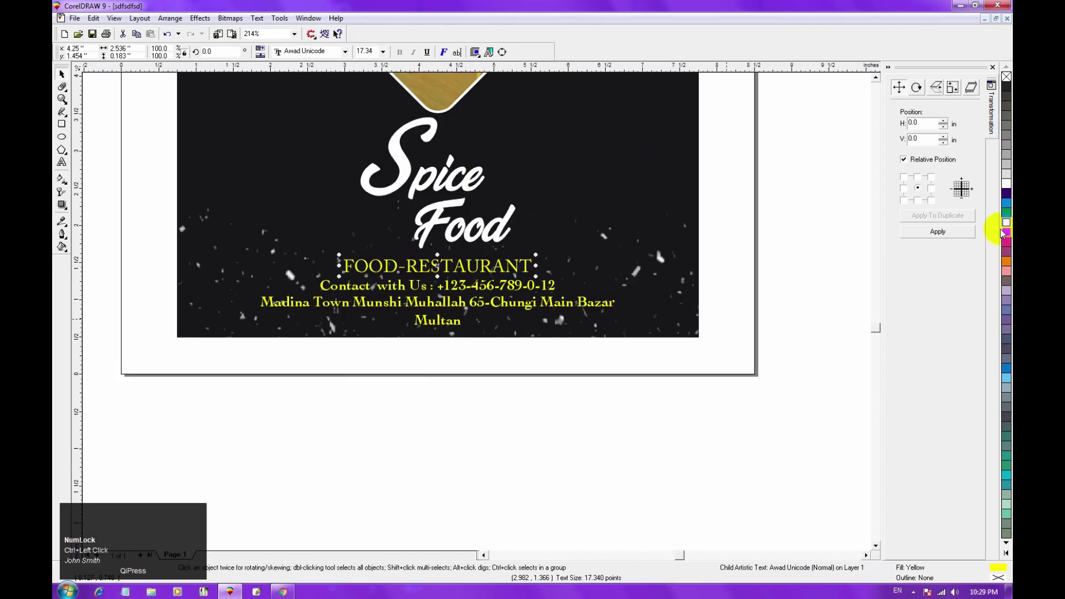
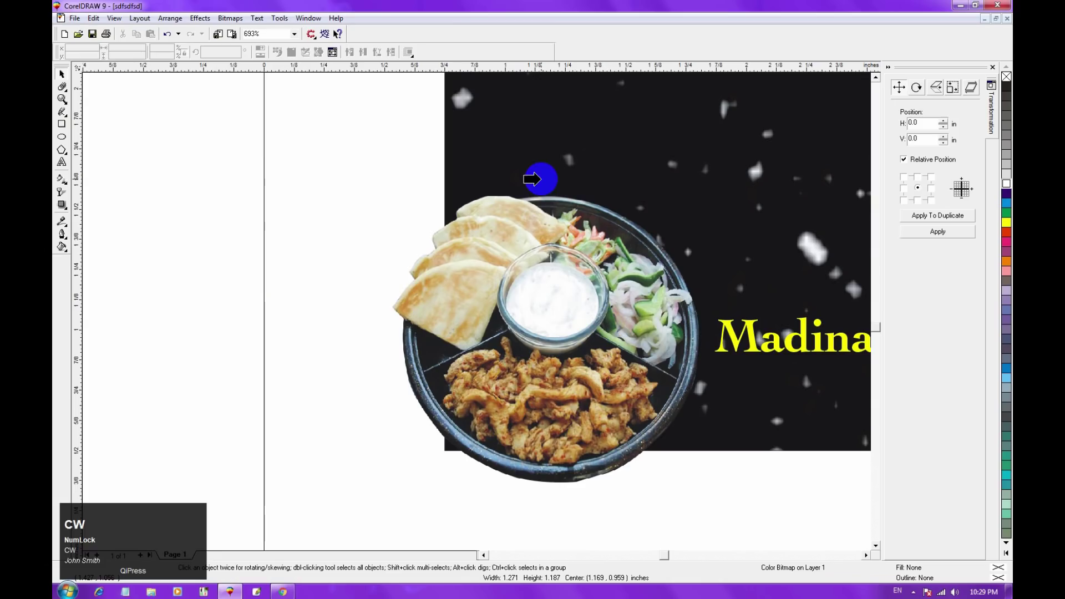
Select the whole flyer and zoom to show the full page with the pasteboard items
{"action": "left_click", "coordinate": [543, 148]}
{"action": "key", "text": "F3"}
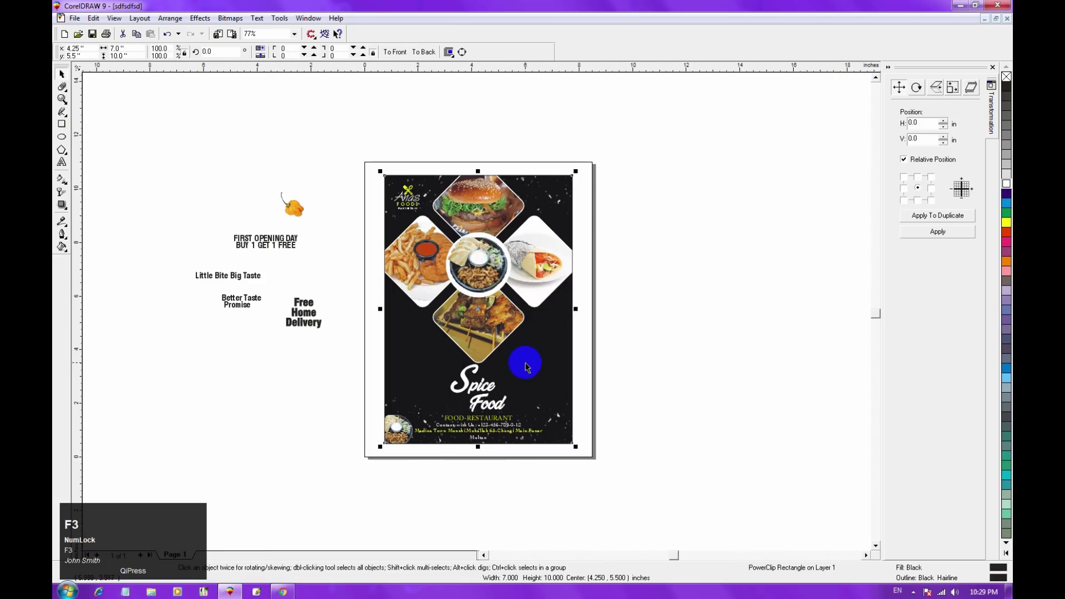
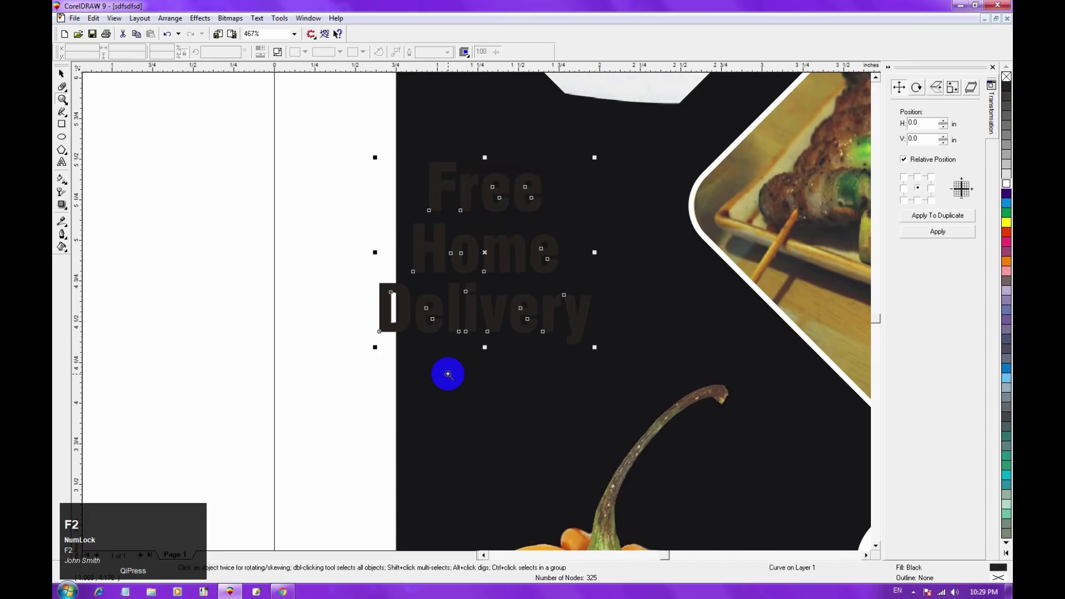
Draw a yellow starburst and centre the Free Home Delivery text on it with C and E
{"action": "key", "text": "shift+Page_Up"}
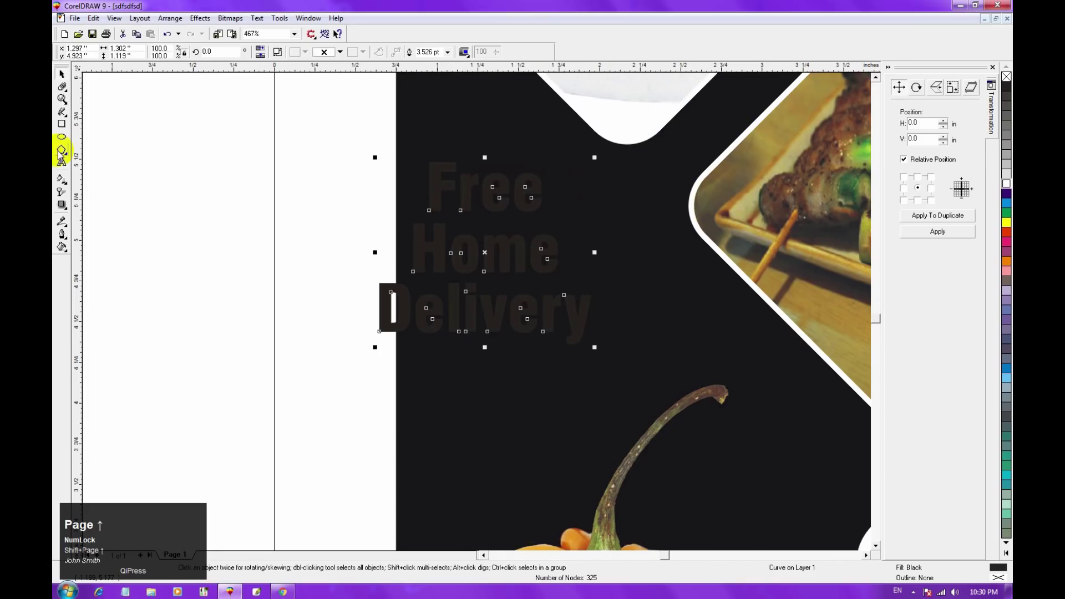
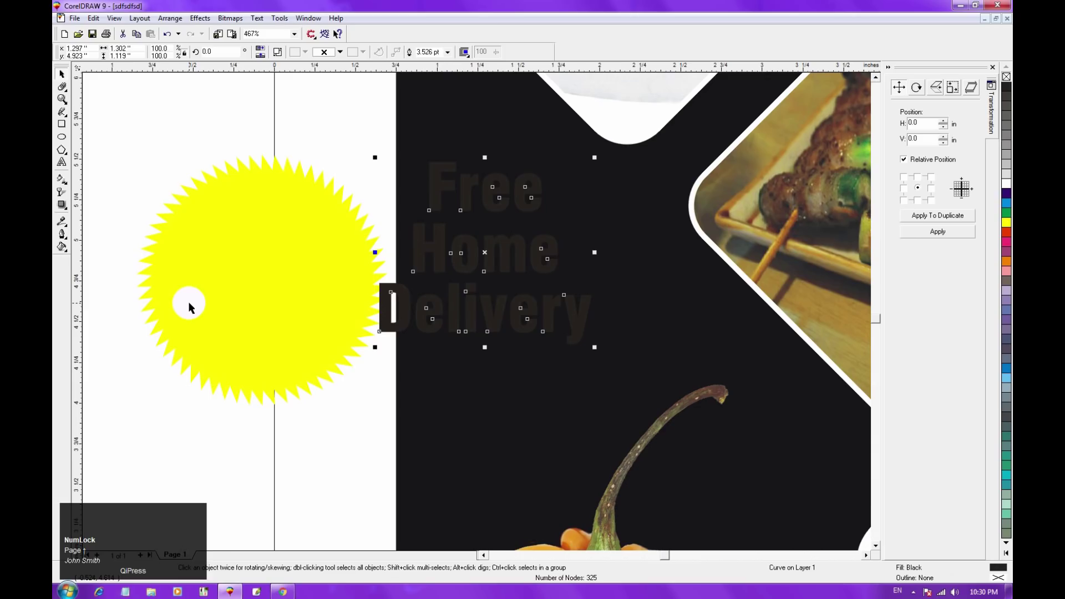
{"action": "key", "text": "Page_Up"}
{"action": "left_click", "coordinate": [221, 299]}
{"action": "type", "text": "ce"}
{"action": "left_click", "coordinate": [214, 426]}
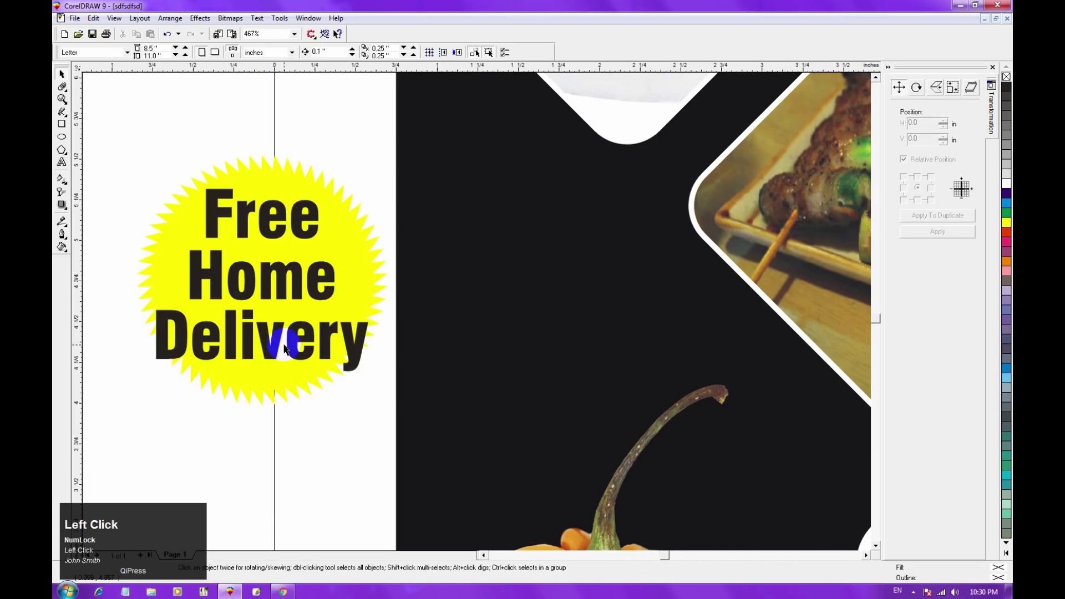
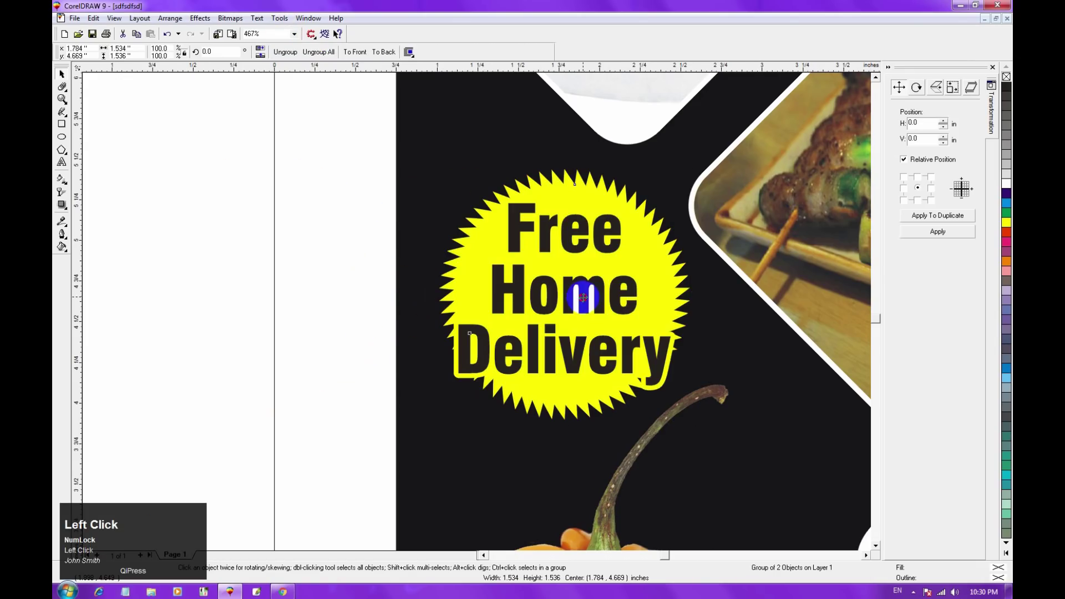
{"action": "key", "text": "F3"}
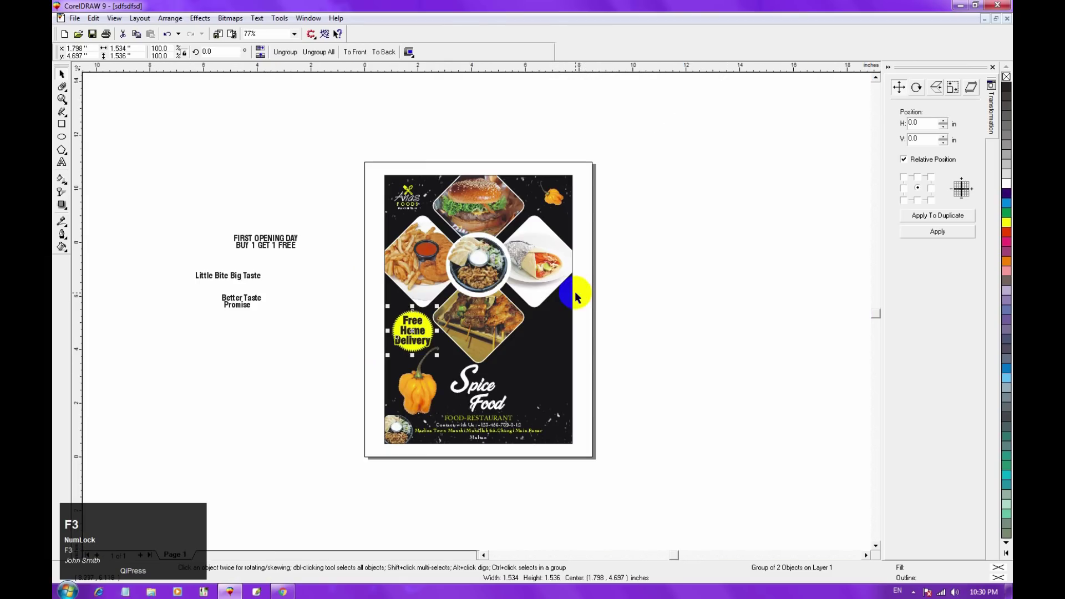
Deselect the starburst group and zoom into the pasteboard slogan texts
{"action": "left_click", "coordinate": [250, 382]}
{"action": "key", "text": "F2"}
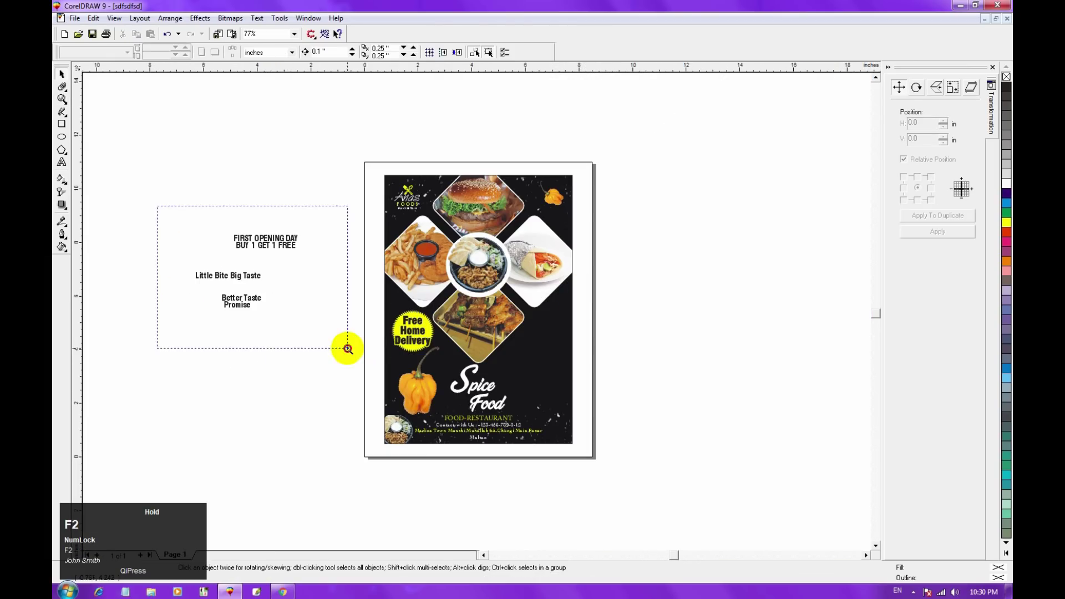
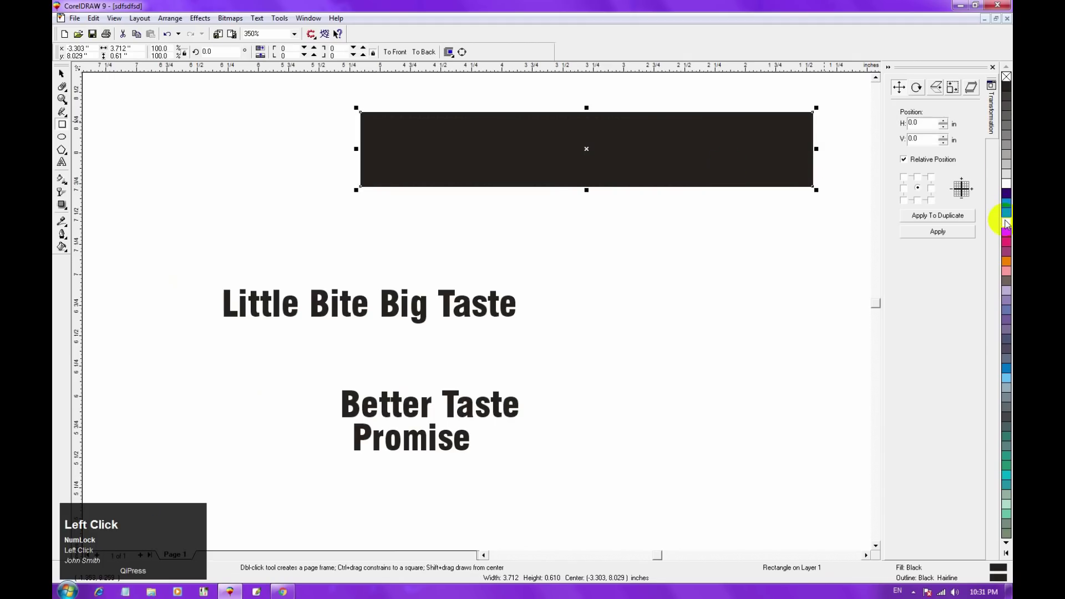
Send the yellow rectangle behind the slogan text and convert it to editable curves
{"action": "key", "text": "Page_Down"}
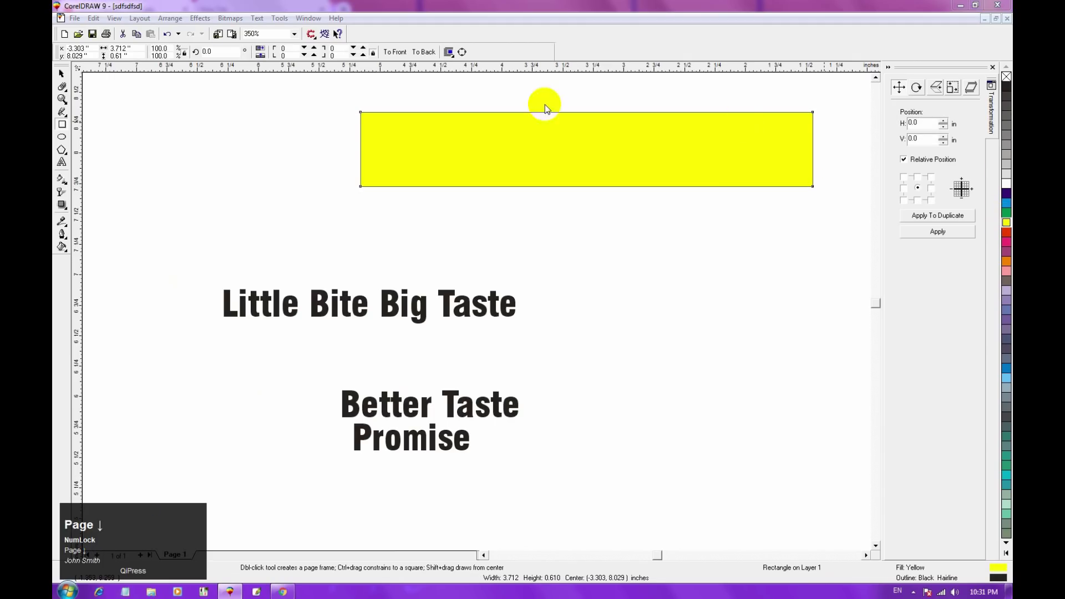
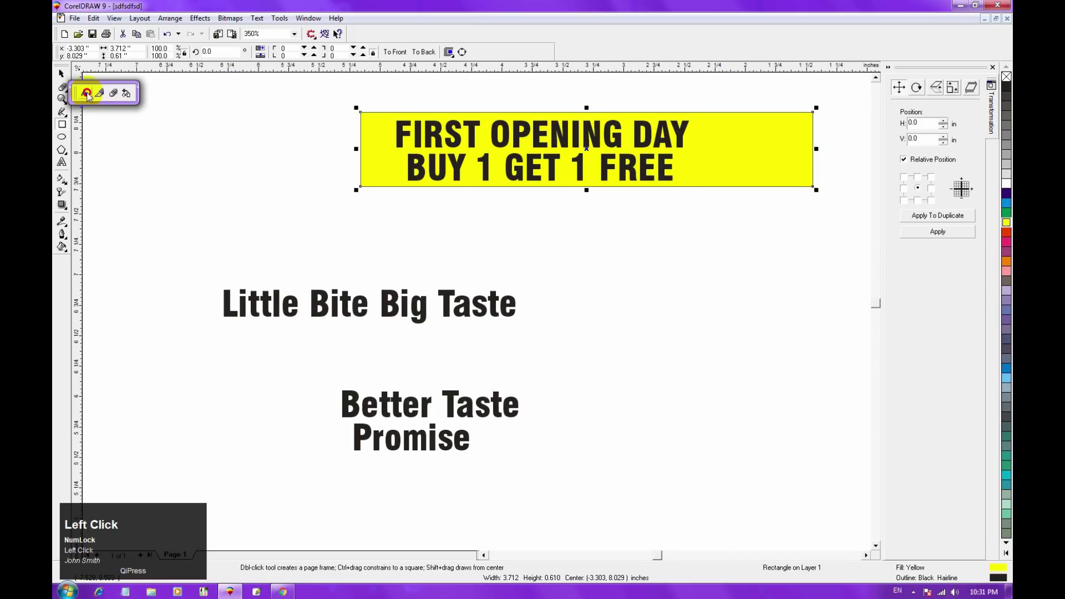
{"action": "key", "text": "q"}
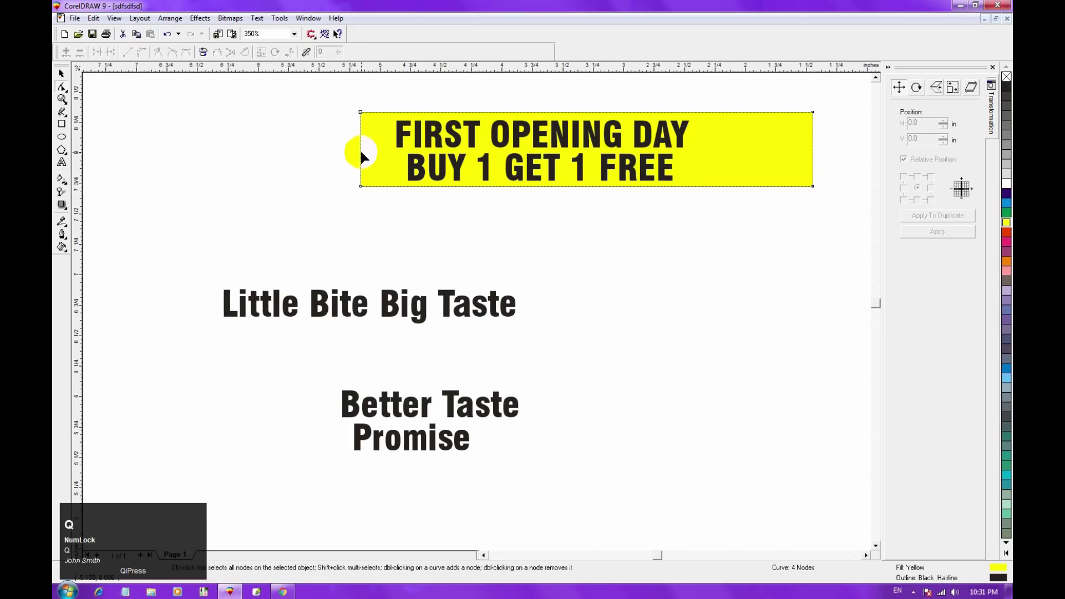
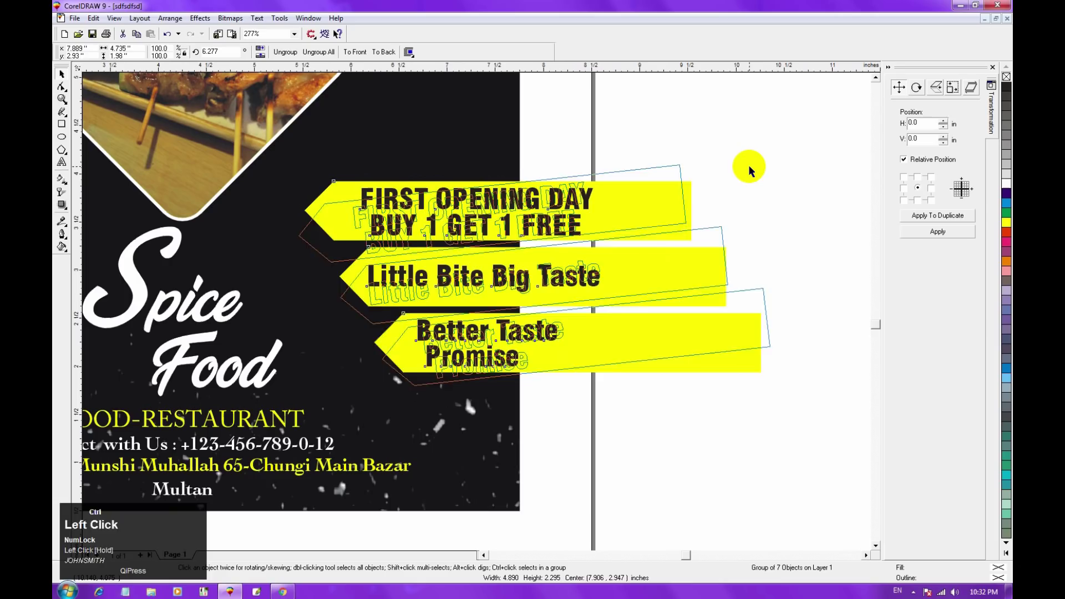
Rotate the grouped yellow slogan banners to about a 44° diagonal slant
{"action": "key", "text": "ctrl+r"}
{"action": "key", "text": "ctrl+r"}
{"action": "left_click_drag", "start_coordinate": [703, 386], "coordinate": [532, 197]}
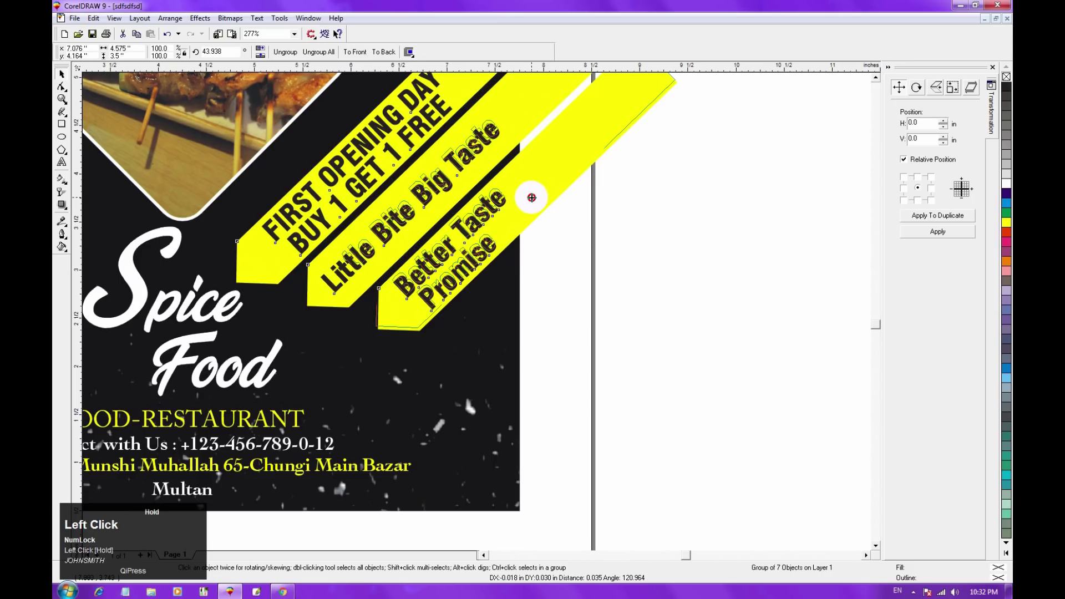
PowerClip the slanted banners inside the flyer's black background rectangle
{"action": "type", "text": "vw"}
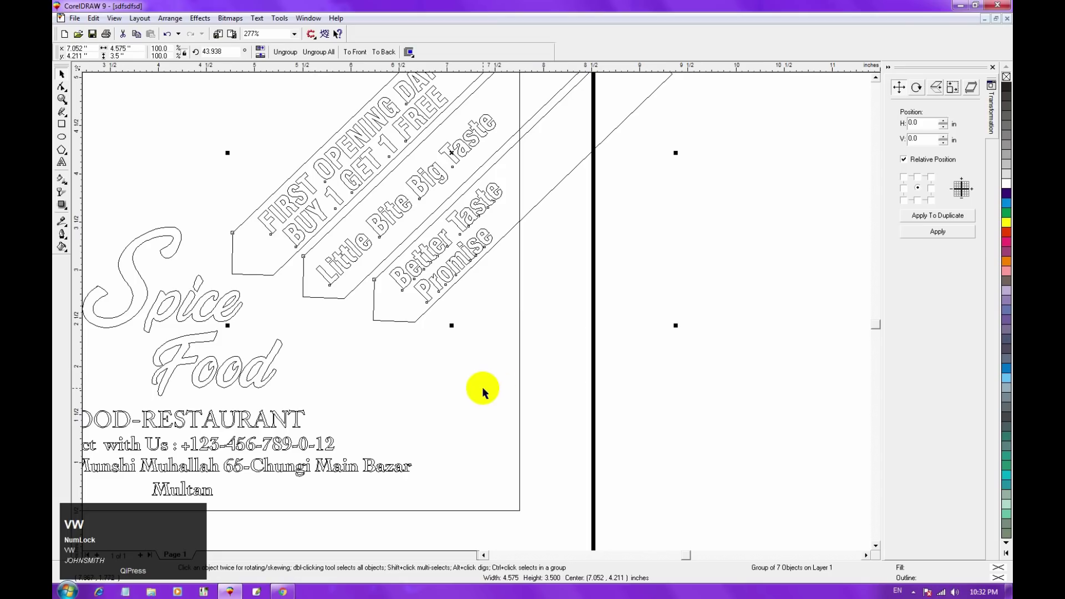
{"action": "type", "text": "vwe"}
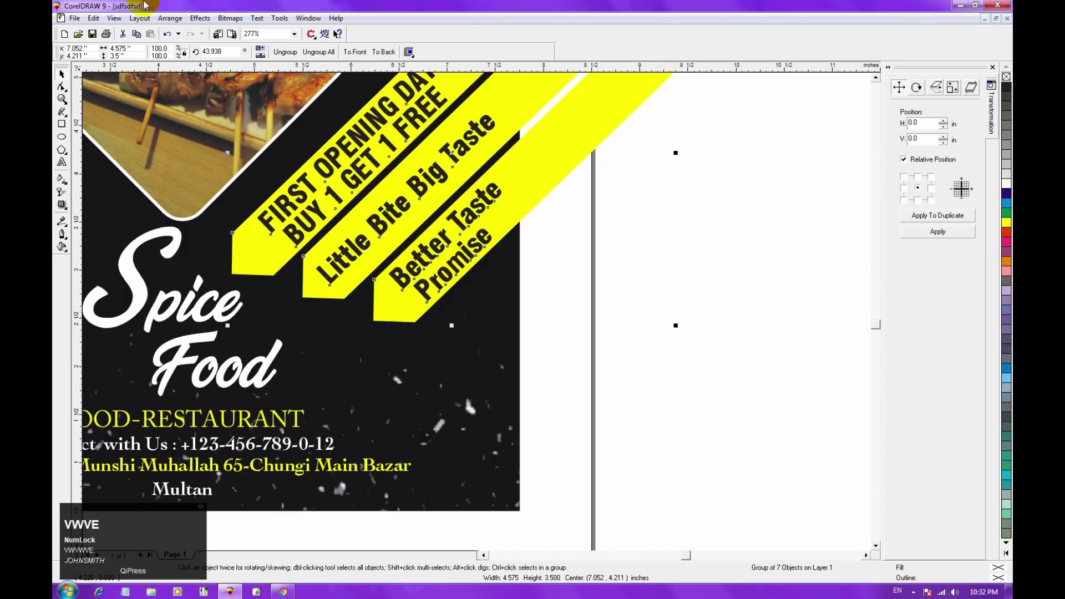
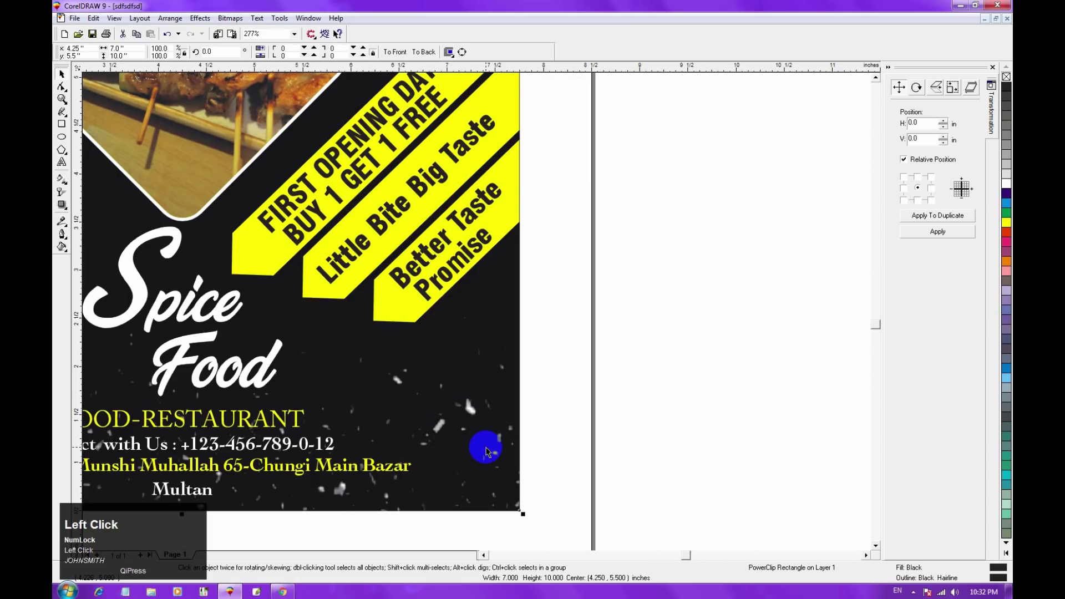
Zoom to the whole flyer page and display it in full-screen preview
{"action": "key", "text": "F3"}
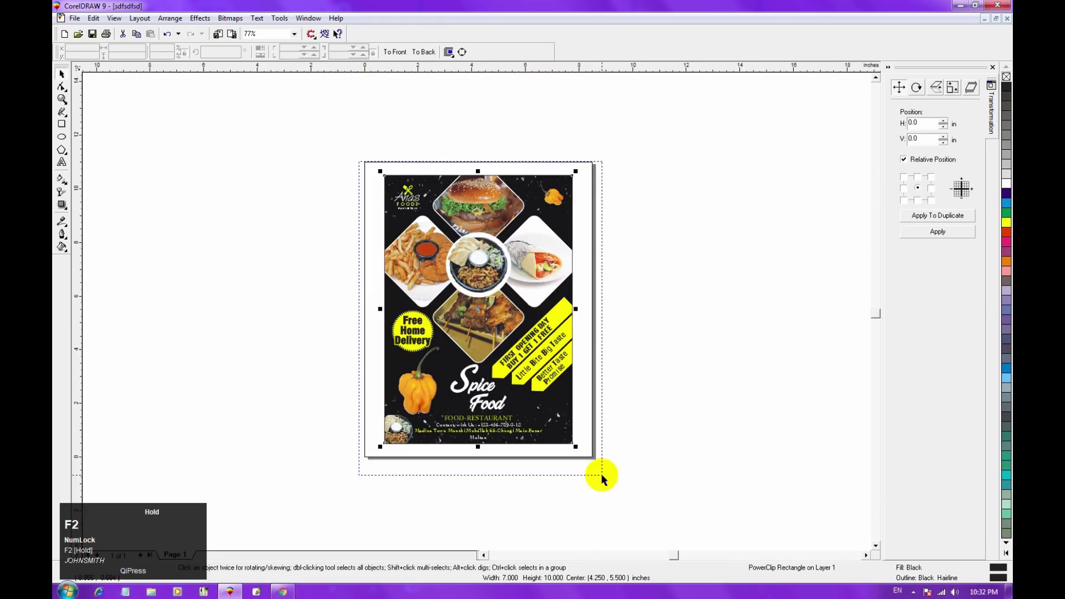
{"action": "key", "text": "F9"}
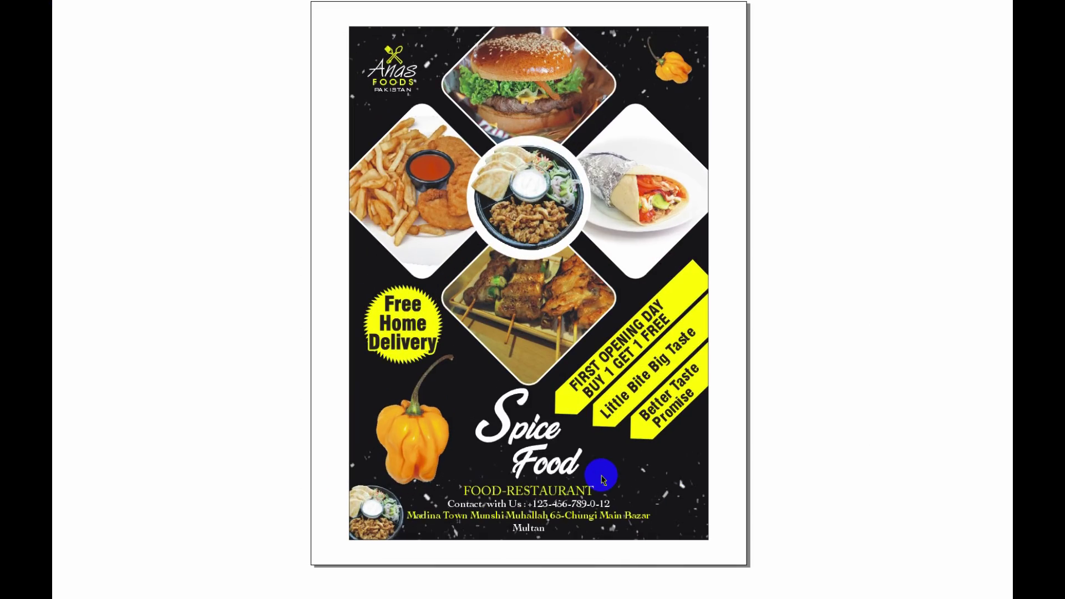